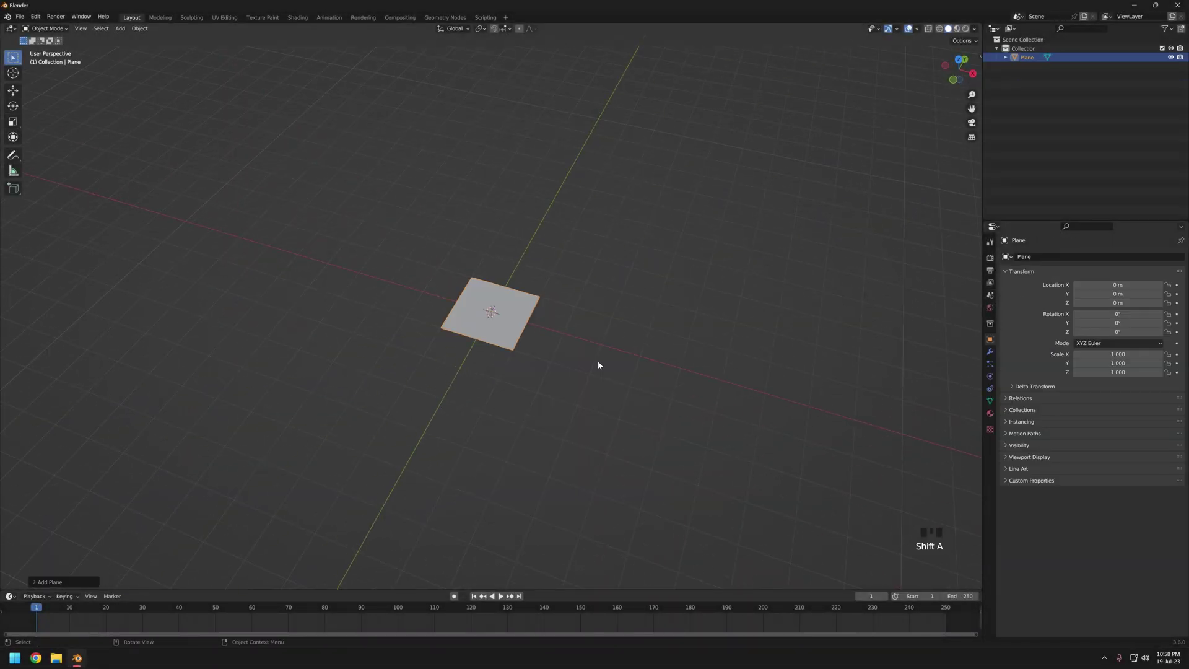
- From top view, stretch the plane's width and squash its depth into a rectangle
{"action": "key", "text": "KP_7"}
{"action": "scroll", "scroll_direction": "up", "scroll_amount": 3}
{"action": "key", "text": "s"}
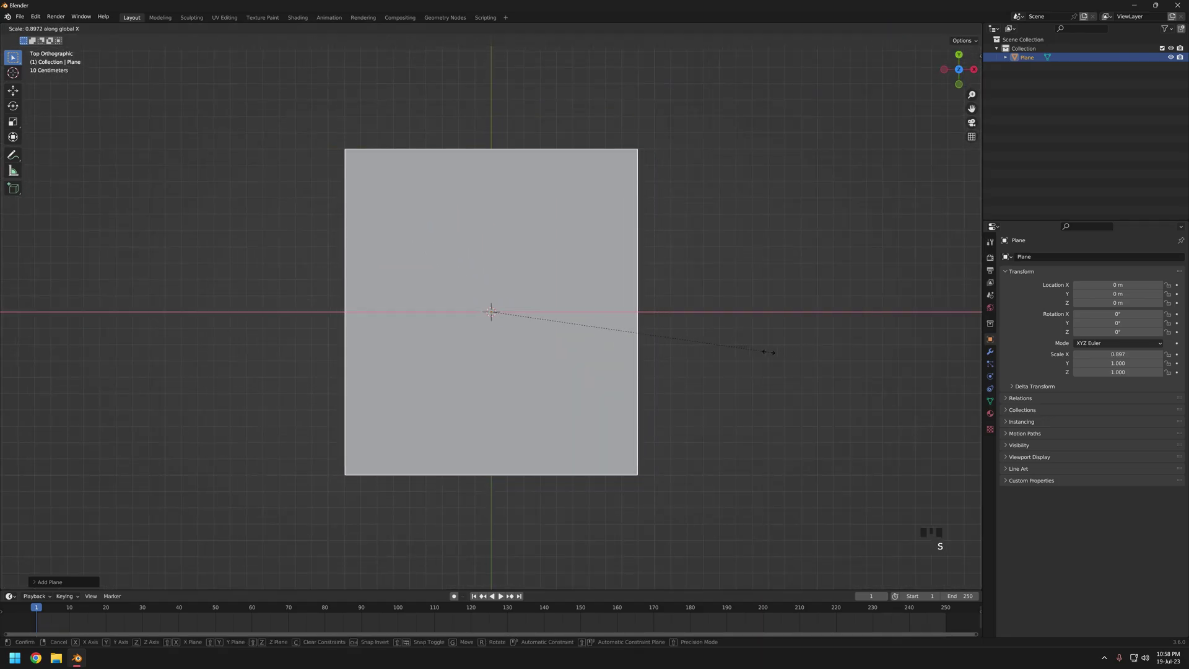
{"action": "key", "text": "s"}
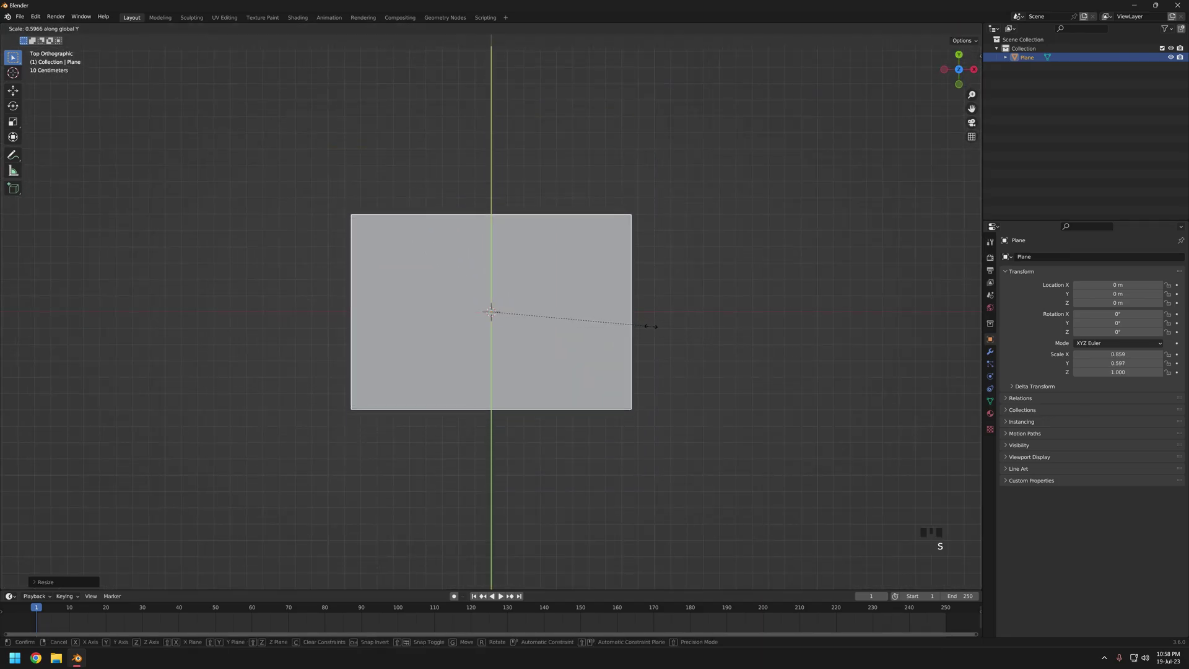
{"action": "key", "text": "s"}
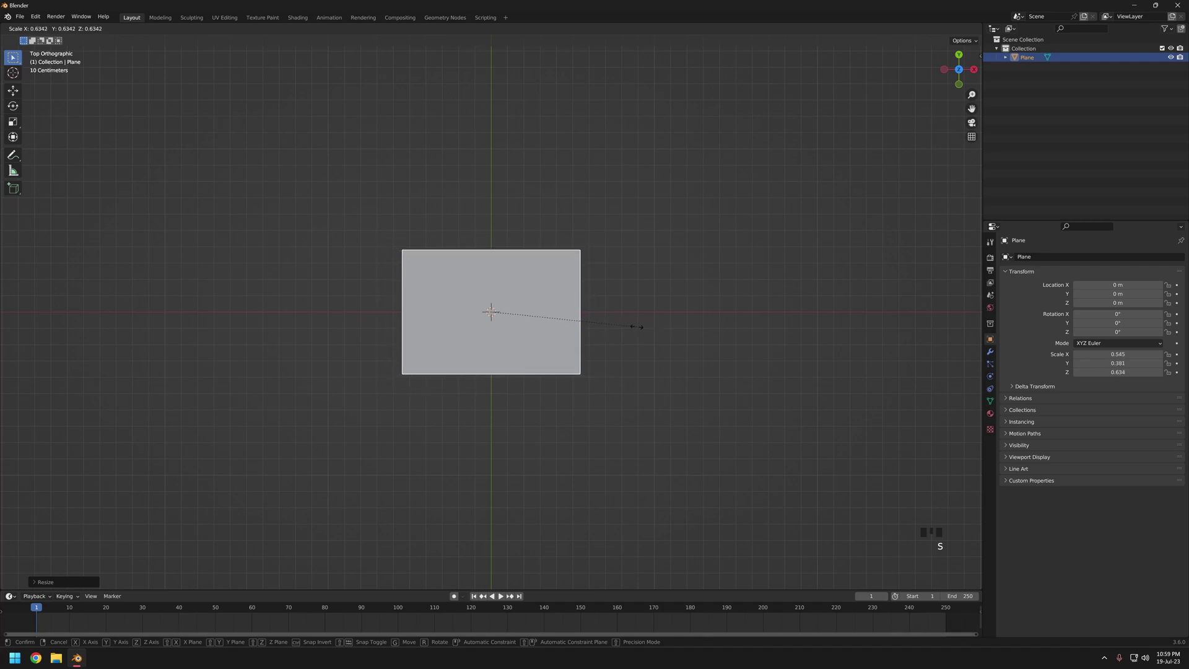
- Refine the rectangle's proportions to about 0.52 by 0.36 and apply its scale
{"action": "scroll", "scroll_direction": "down", "scroll_amount": 3}
{"action": "scroll", "scroll_direction": "up", "scroll_amount": 3}
{"action": "key", "text": "s"}
{"action": "key", "text": "s"}
{"action": "key", "text": "s"}
{"action": "scroll", "scroll_direction": "down", "scroll_amount": 3}
{"action": "key", "text": "ctrl+a"}
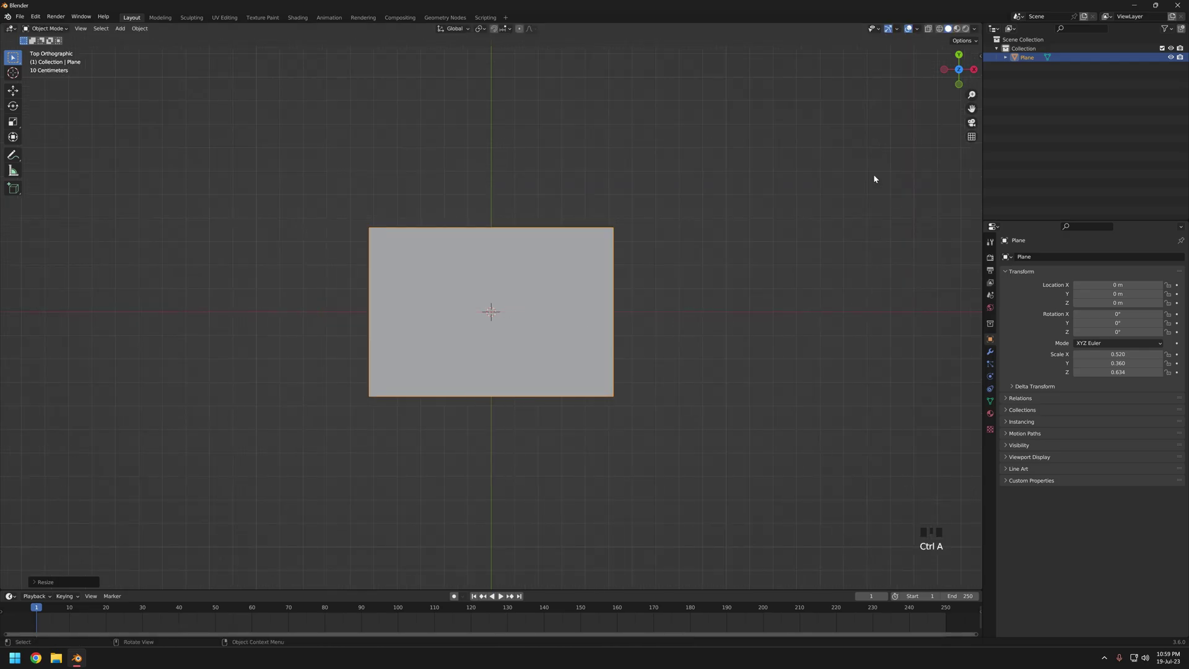
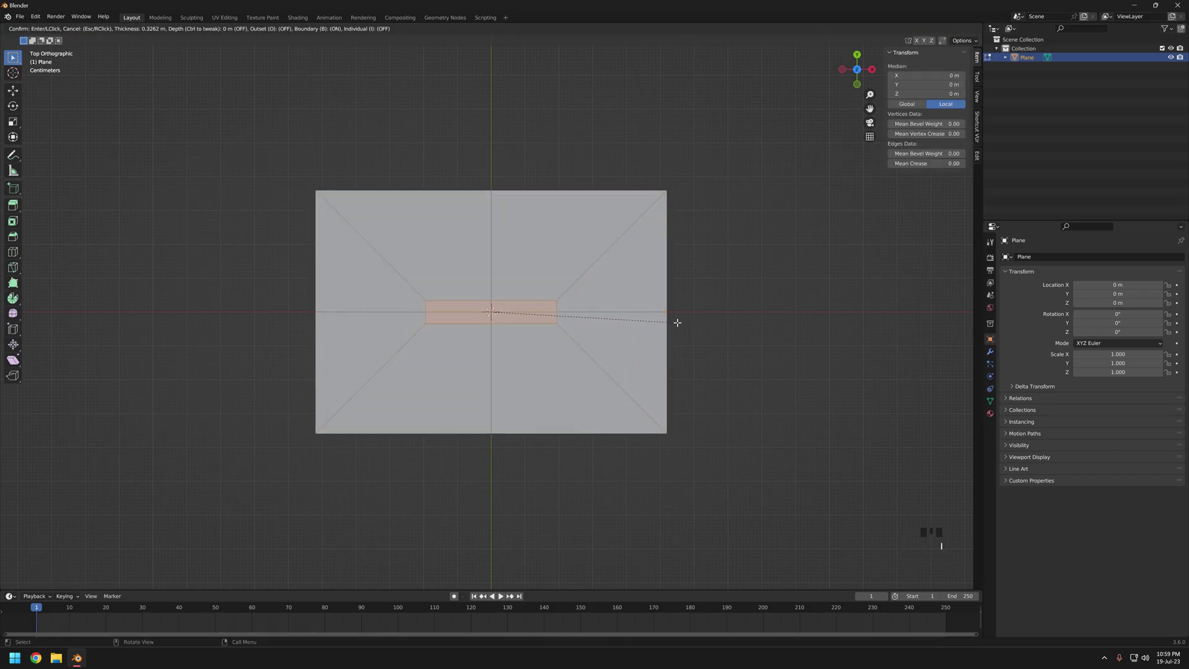
- Shrink the inset centre face of the rectangle
{"action": "scroll", "scroll_direction": "up", "scroll_amount": 3}
{"action": "key", "text": "s"}
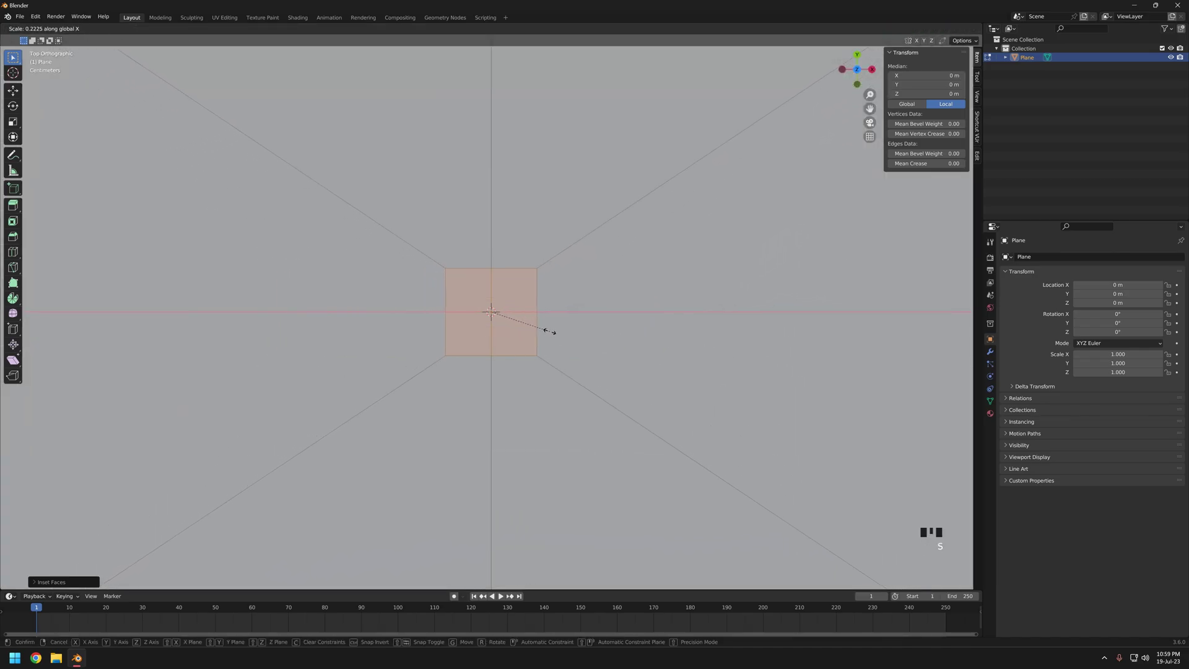
{"action": "scroll", "scroll_direction": "down", "scroll_amount": 3}
{"action": "scroll", "scroll_direction": "up", "scroll_amount": 3}
- From front view, push the centre face downward into a tapered basin shape
{"action": "key", "text": "s"}
{"action": "scroll", "scroll_direction": "down", "scroll_amount": 3}
{"action": "key", "text": "KP_1"}
{"action": "key", "text": "g"}
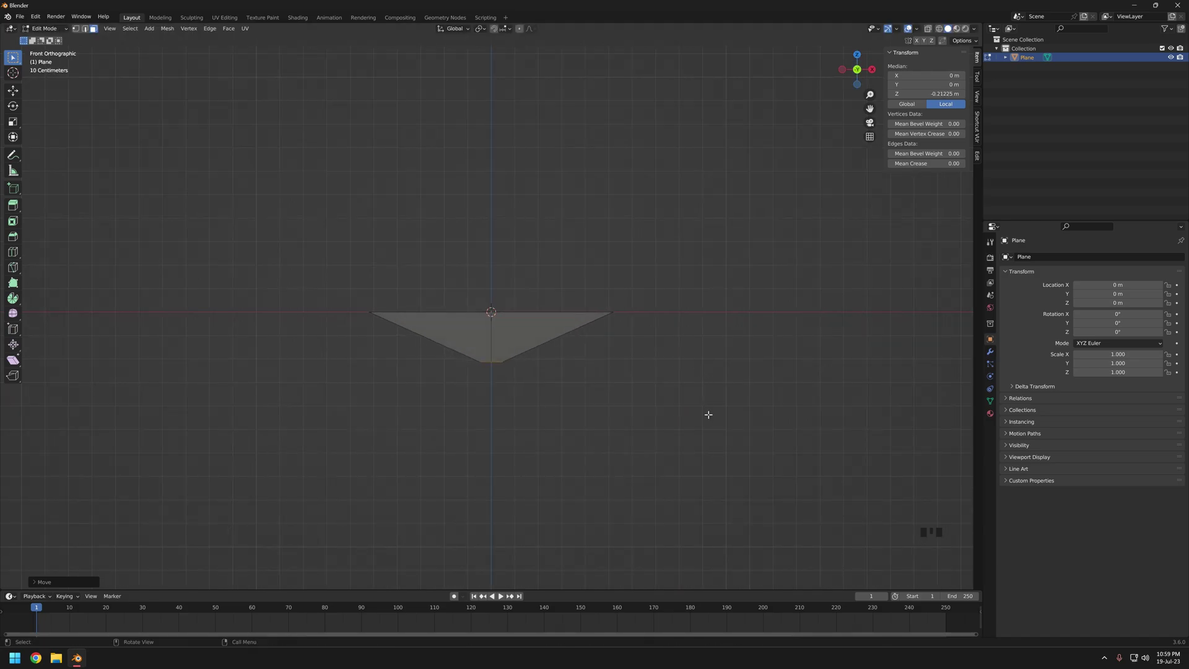
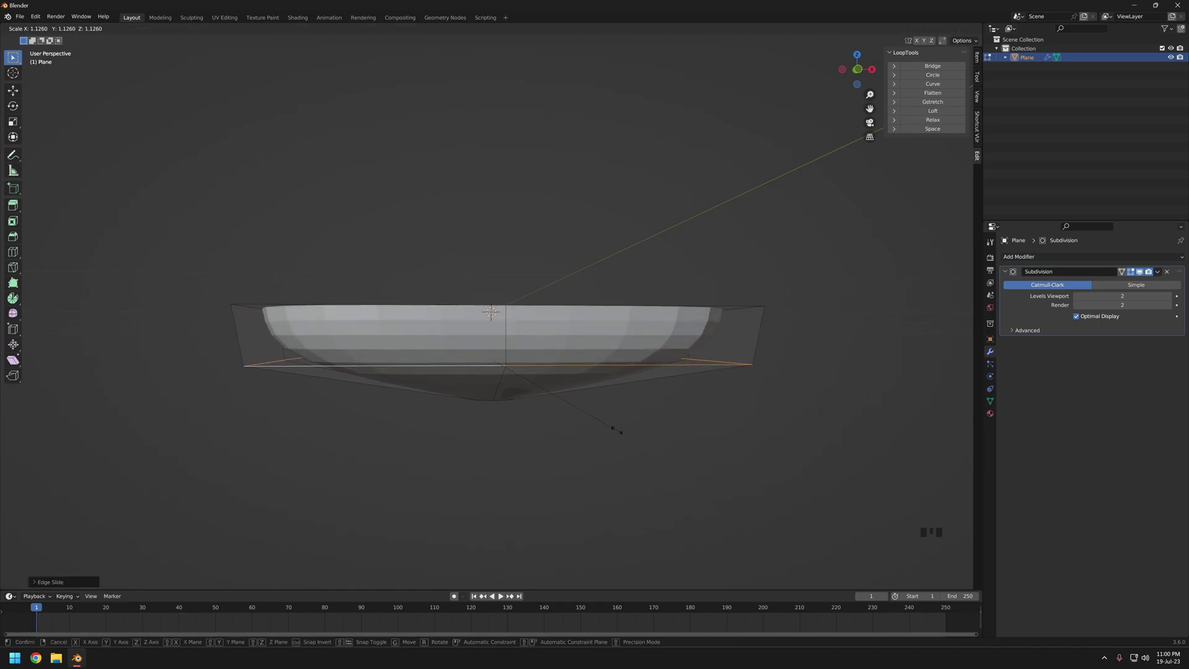
- Slide an edge loop along the basin wall to shape the smoothed drain opening
{"action": "key", "text": "g"}
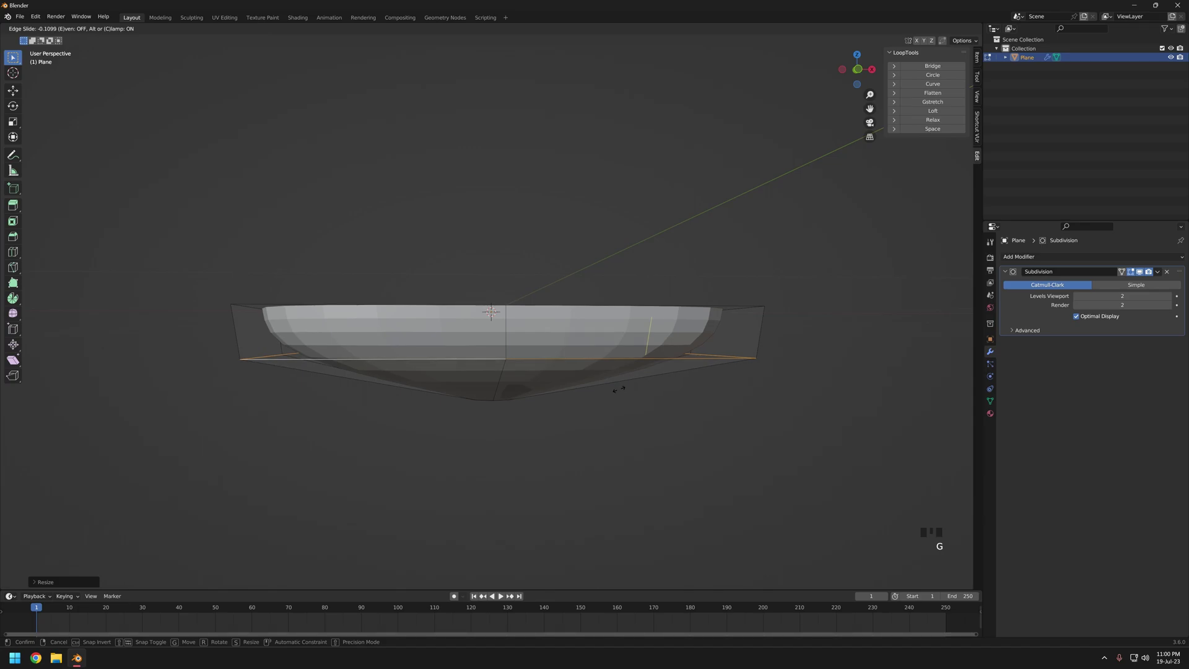
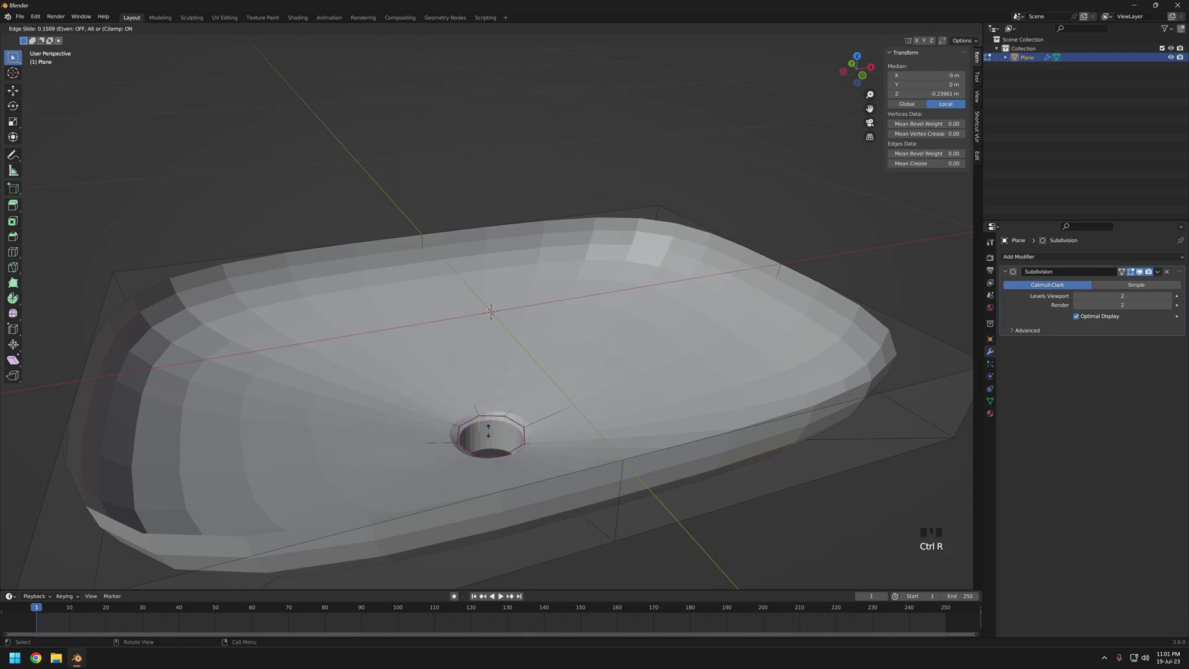
- Select the edge loop around the drain hole in Edit Mode
{"action": "key", "text": "Tab"}
{"action": "left_click", "coordinate": [534, 385]}
{"action": "right_click", "coordinate": [534, 385]}
{"action": "left_click", "coordinate": [523, 411]}
{"action": "key", "text": "Tab"}
- Slide the loop up against the drain's rim to give it a crisp edge
{"action": "key", "text": "z"}
{"action": "key", "text": "g"}
{"action": "key", "text": "z"}
{"action": "key", "text": "g"}
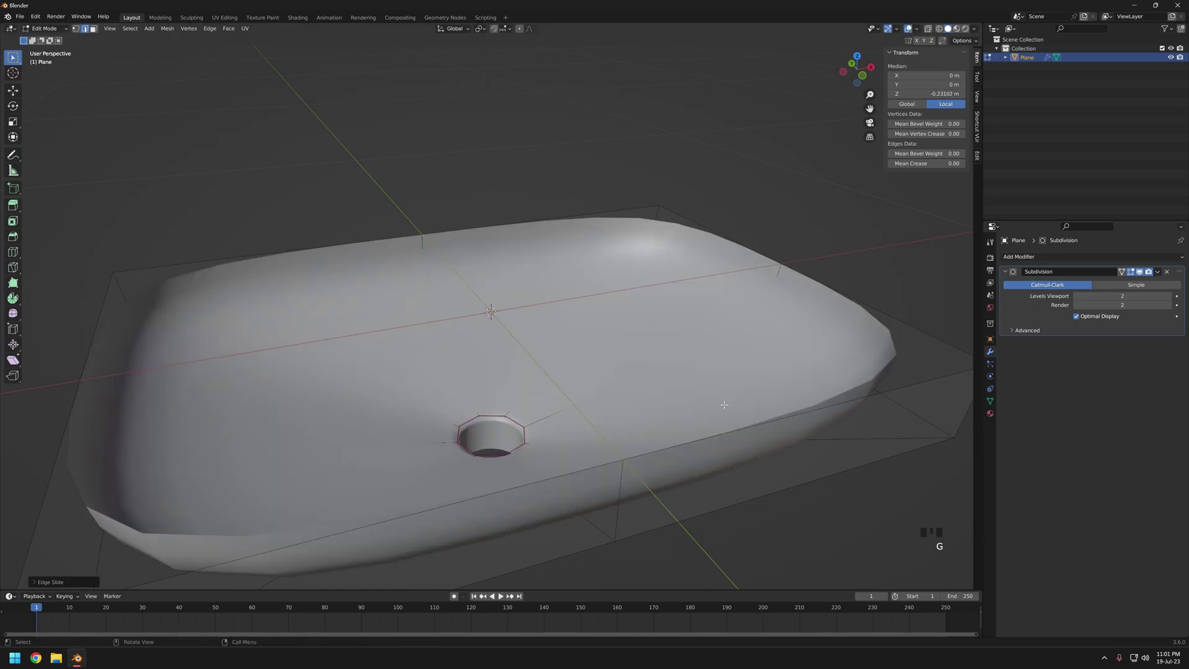
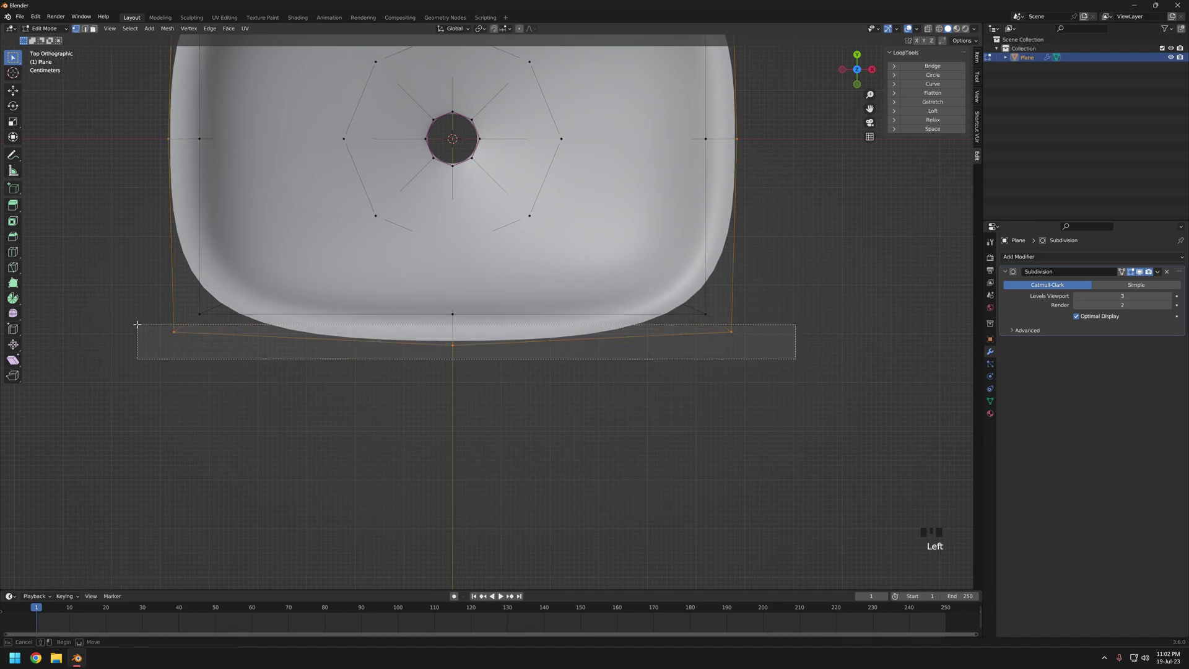
- Flatten the front vertices into a straight line and pull the rim outward, viewing in wireframe
{"action": "key", "text": "s"}
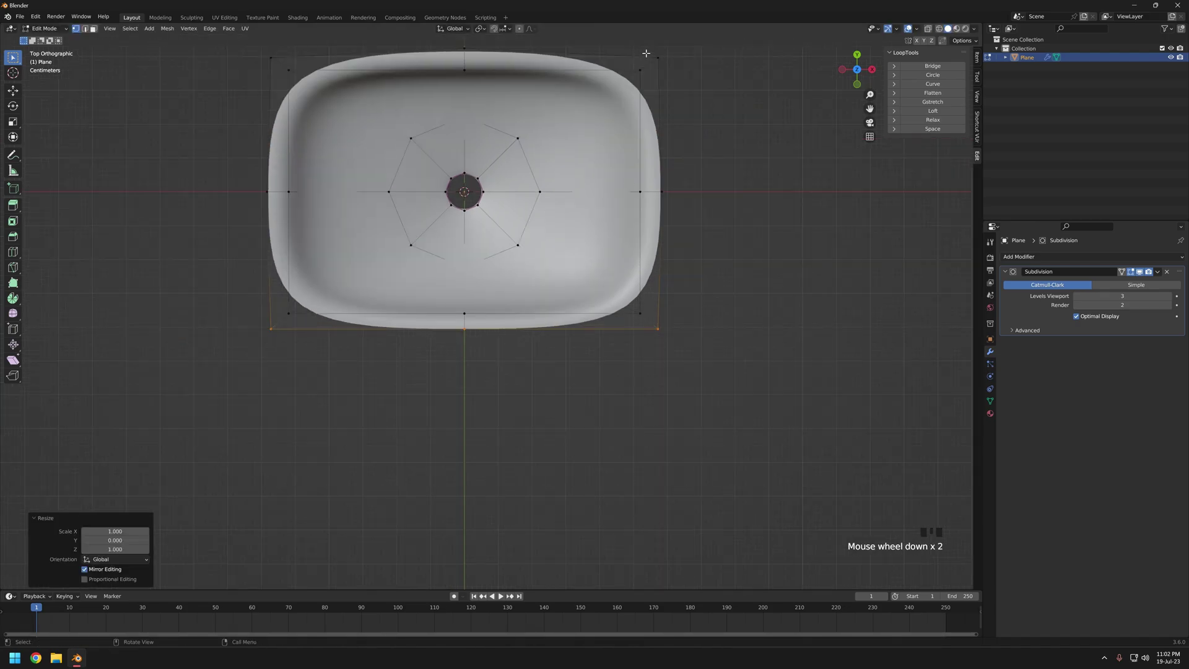
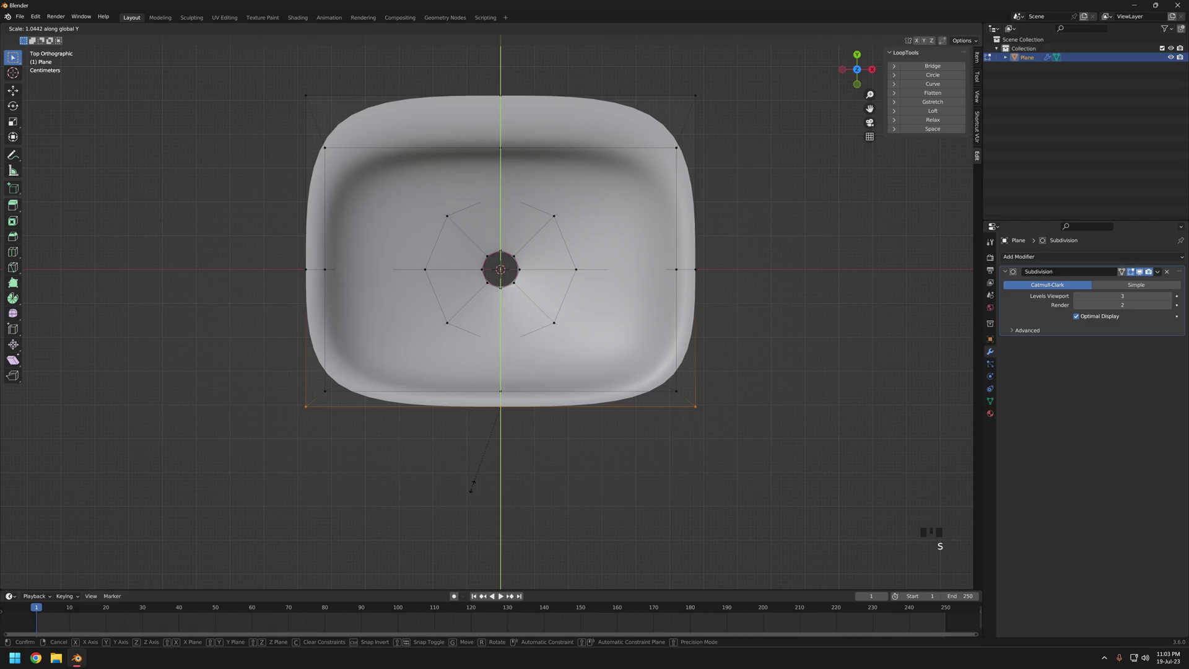
{"action": "key", "text": "g"}
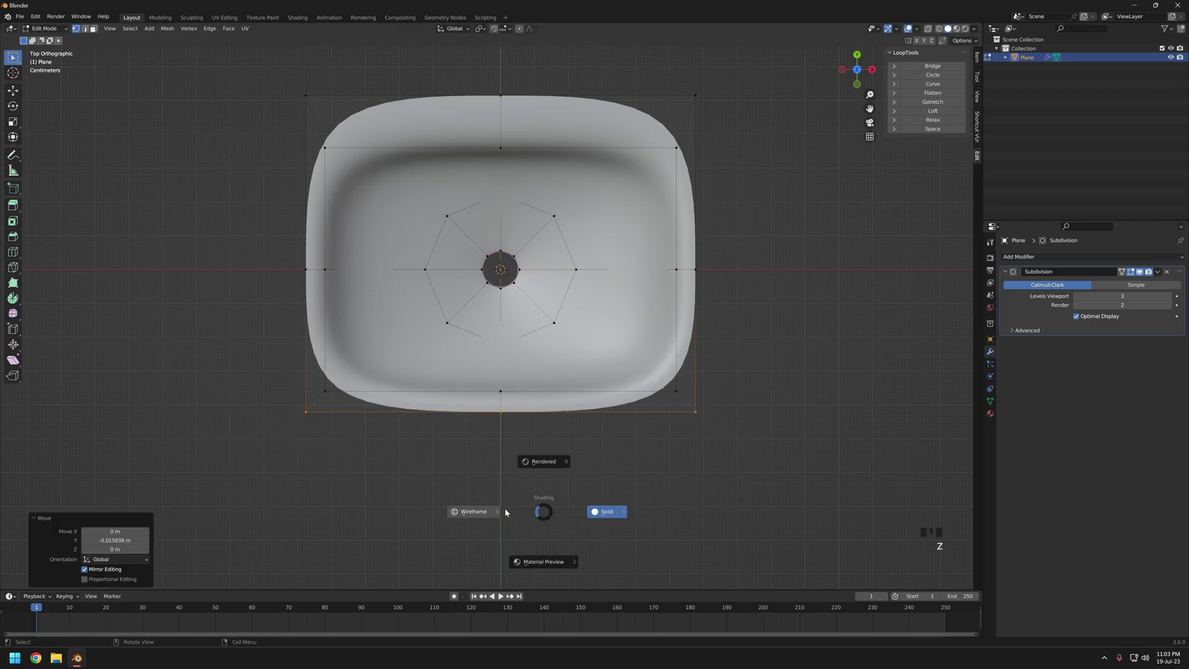
{"action": "key", "text": "g"}
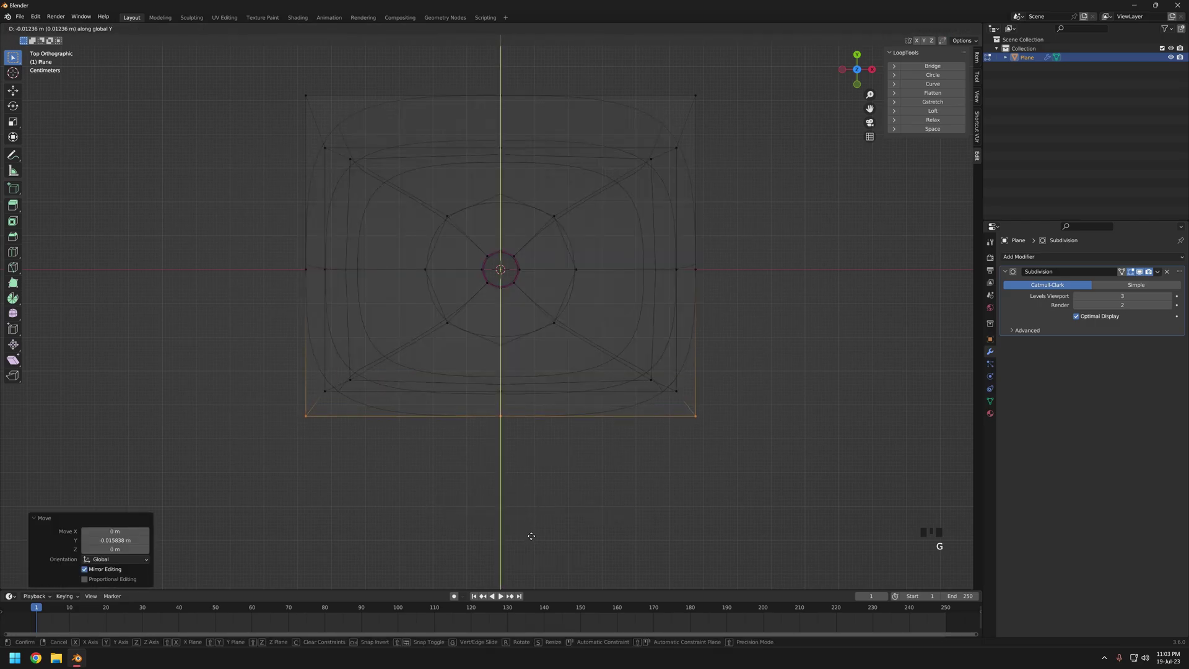
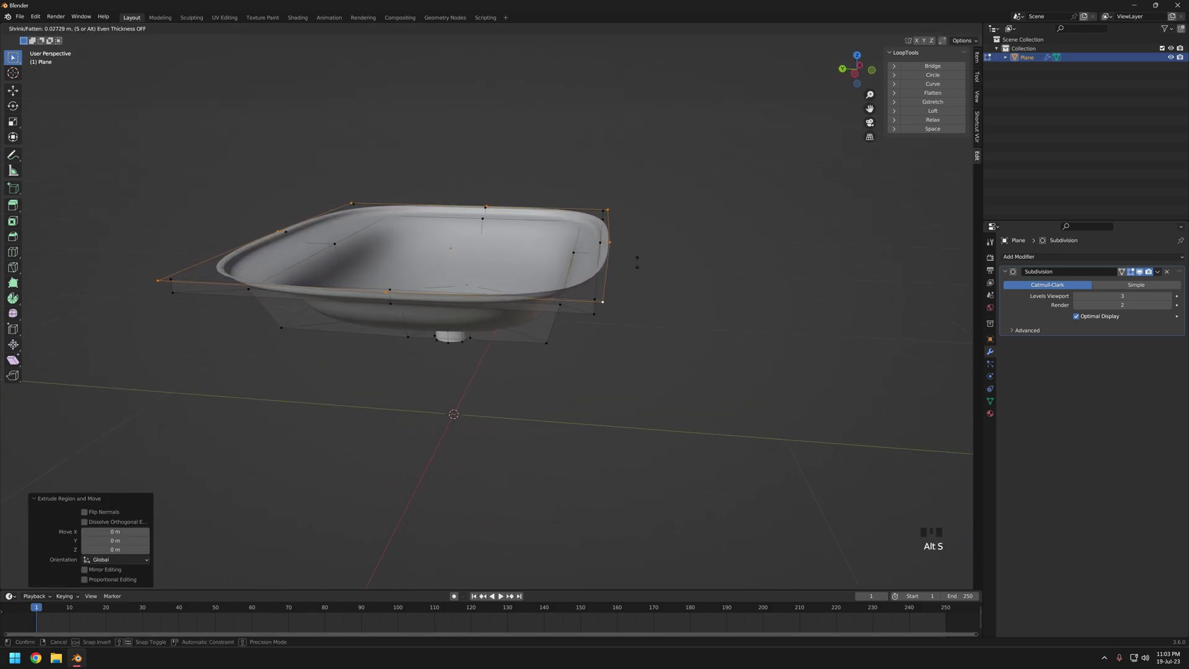
- Extrude the rim edge upward to start the raised lip
{"action": "key", "text": "e"}
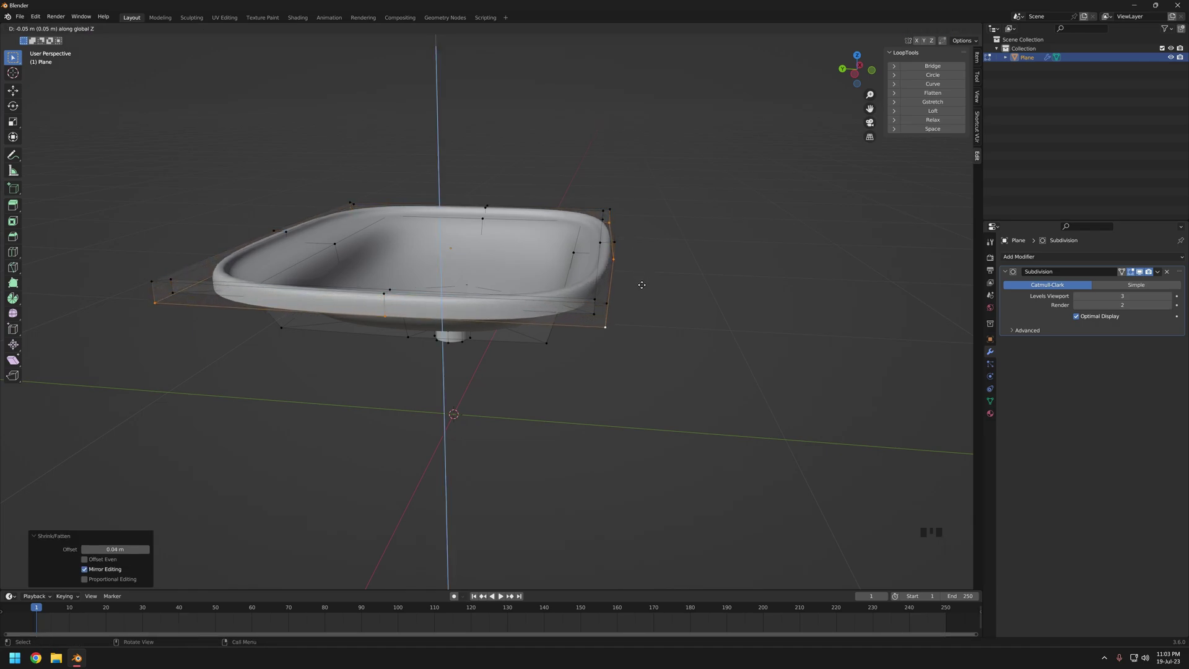
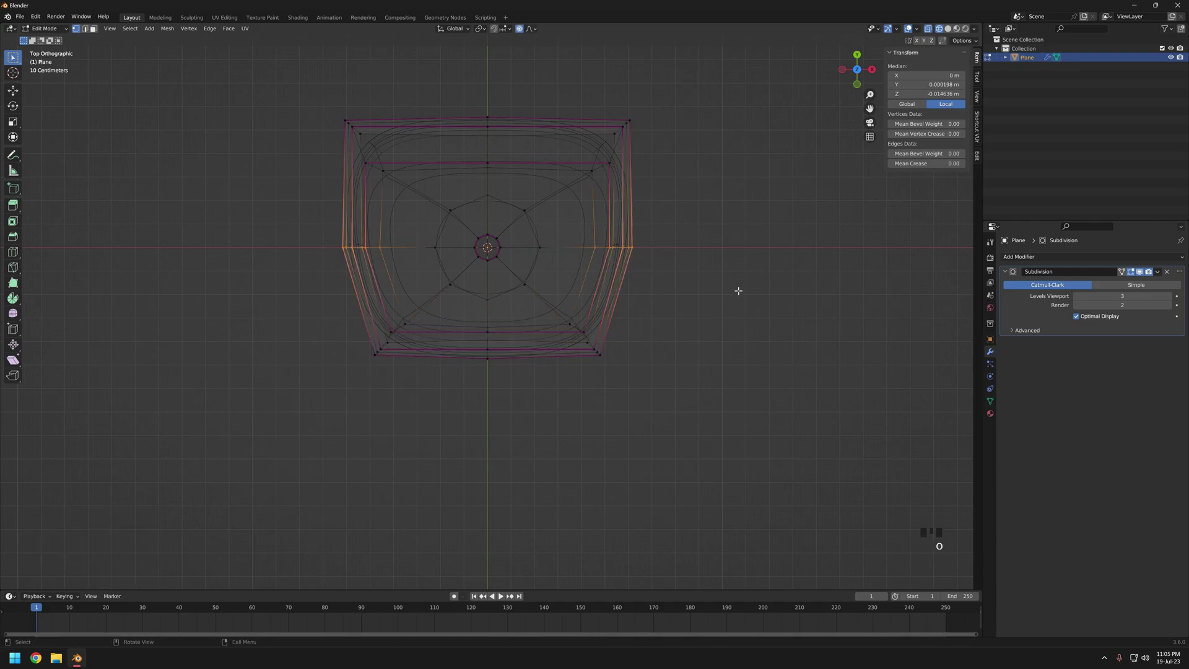
- Scale the basin sides with proportional falloff, adjusting the falloff radius
{"action": "key", "text": "s"}
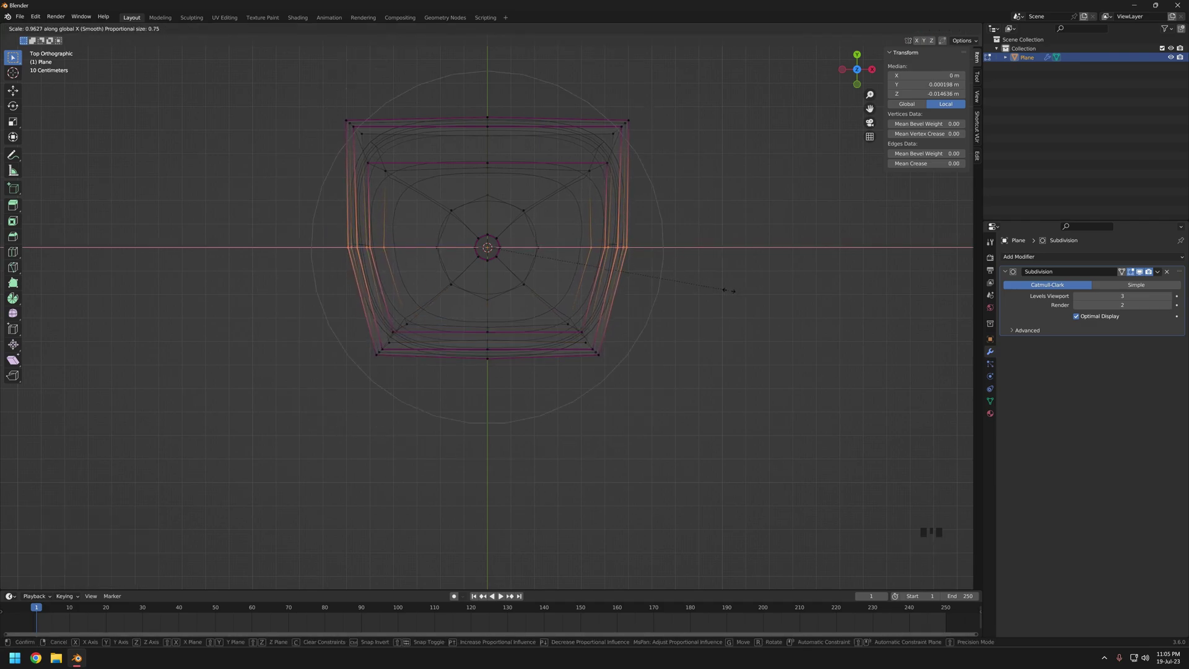
{"action": "key", "text": "z"}
{"action": "key", "text": "Tab"}
{"action": "key", "text": "z"}
{"action": "left_click_drag", "start_coordinate": [549, 313], "coordinate": [539, 264]}
{"action": "scroll", "scroll_direction": "up", "scroll_amount": 3}
- Select the whole mesh and scale it along width and depth into a long oval
{"action": "left_click_drag", "start_coordinate": [702, 307], "coordinate": [585, 294]}
{"action": "scroll", "scroll_direction": "down", "scroll_amount": 3}
{"action": "key", "text": "Tab"}
{"action": "key", "text": "a"}
{"action": "key", "text": "s"}
{"action": "key", "text": "s"}
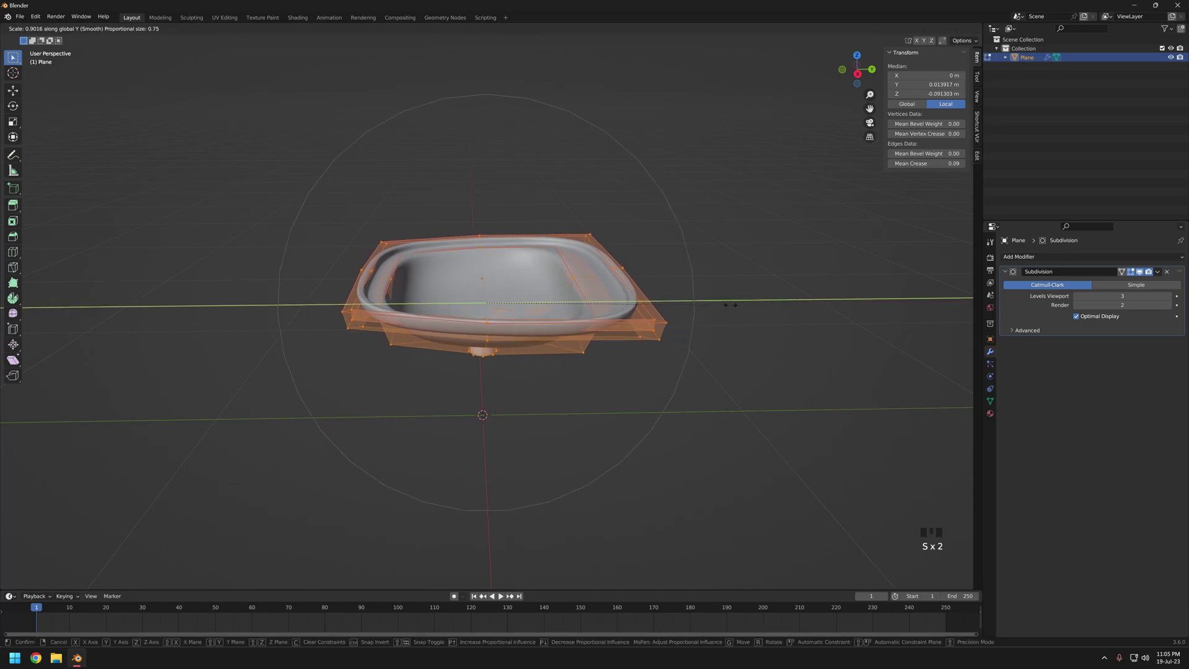
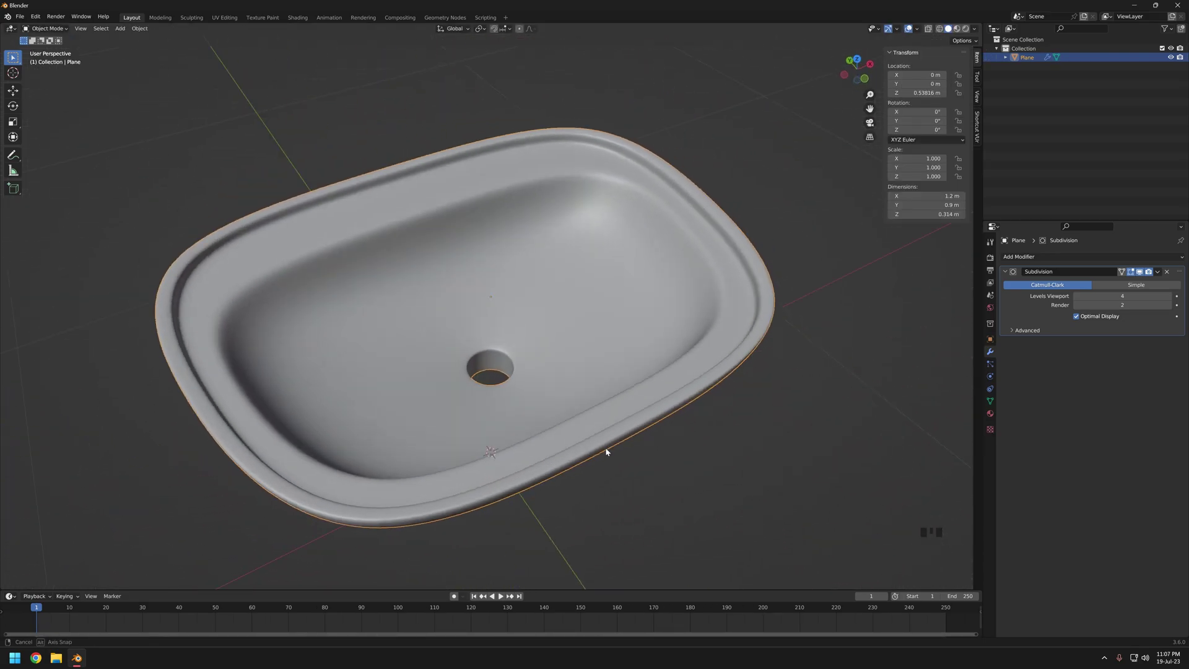
{"action": "scroll", "scroll_direction": "down", "scroll_amount": 3}
{"action": "key", "text": "ctrl+a"}
- Add a low-vertex cylinder and shrink it from top view to the drain hole size
{"action": "left_click", "coordinate": [673, 442]}
{"action": "key", "text": "shift+a"}
{"action": "key", "text": "shift+a"}
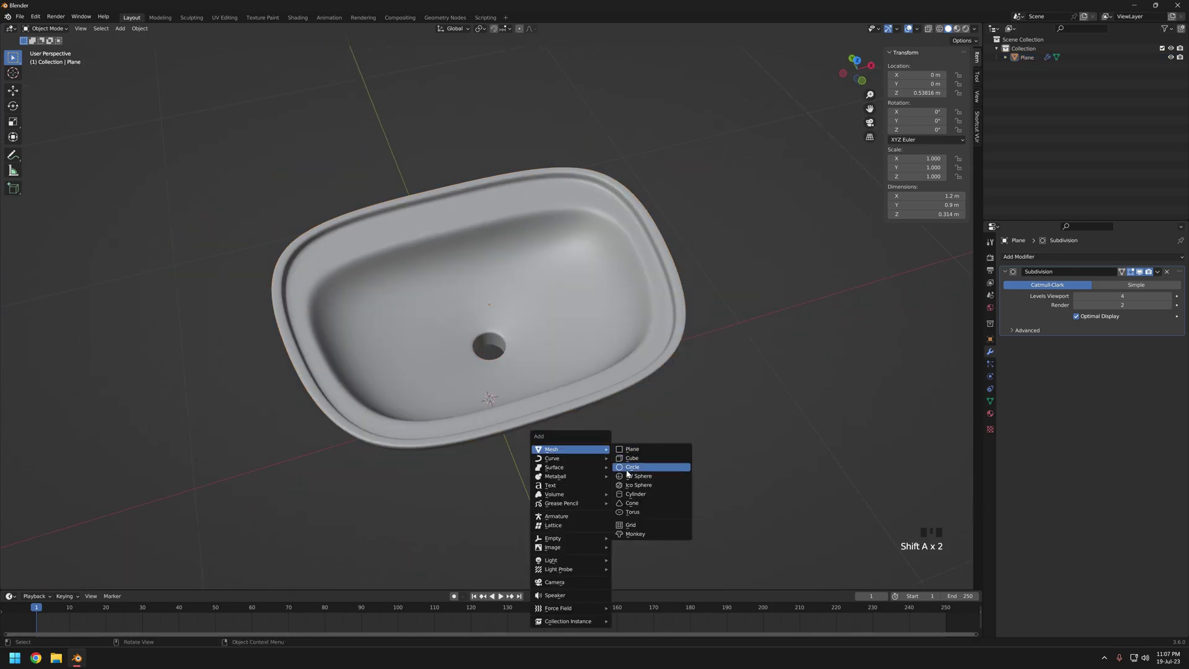
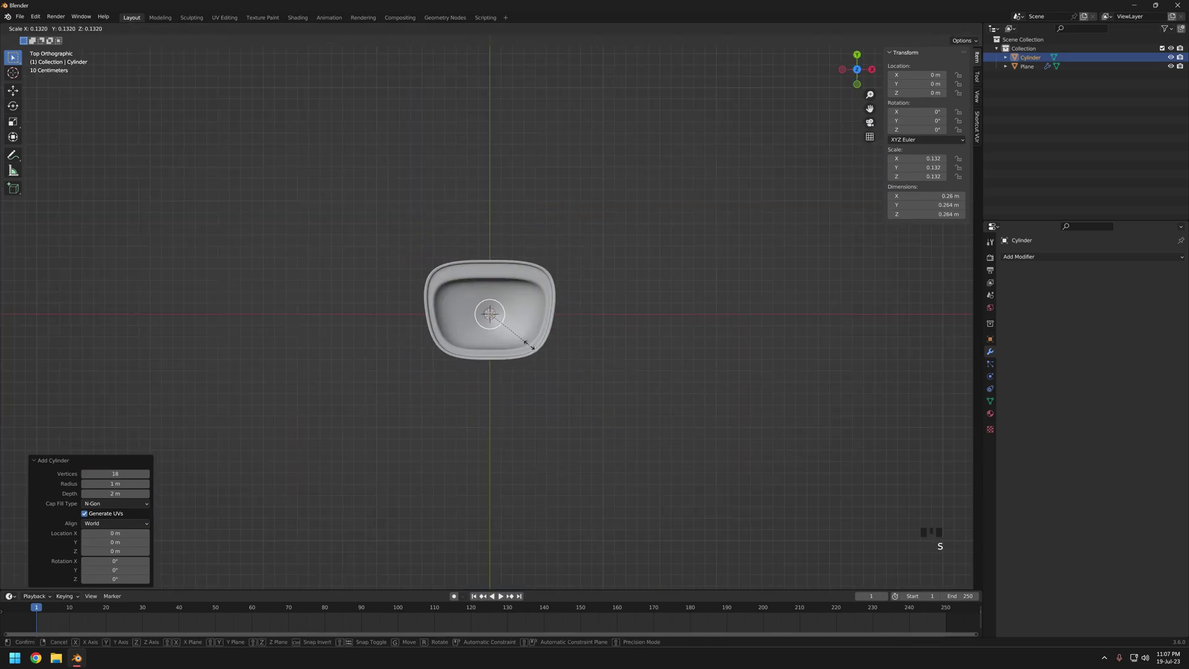
{"action": "scroll", "scroll_direction": "up", "scroll_amount": 3}
{"action": "key", "text": "s"}
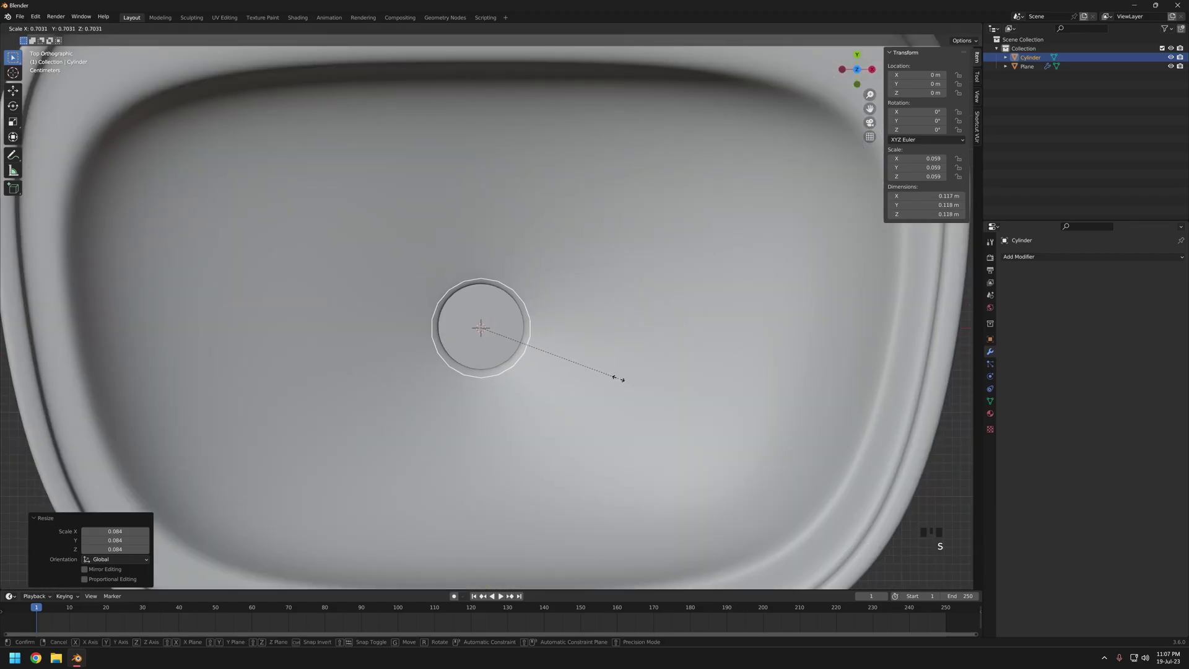
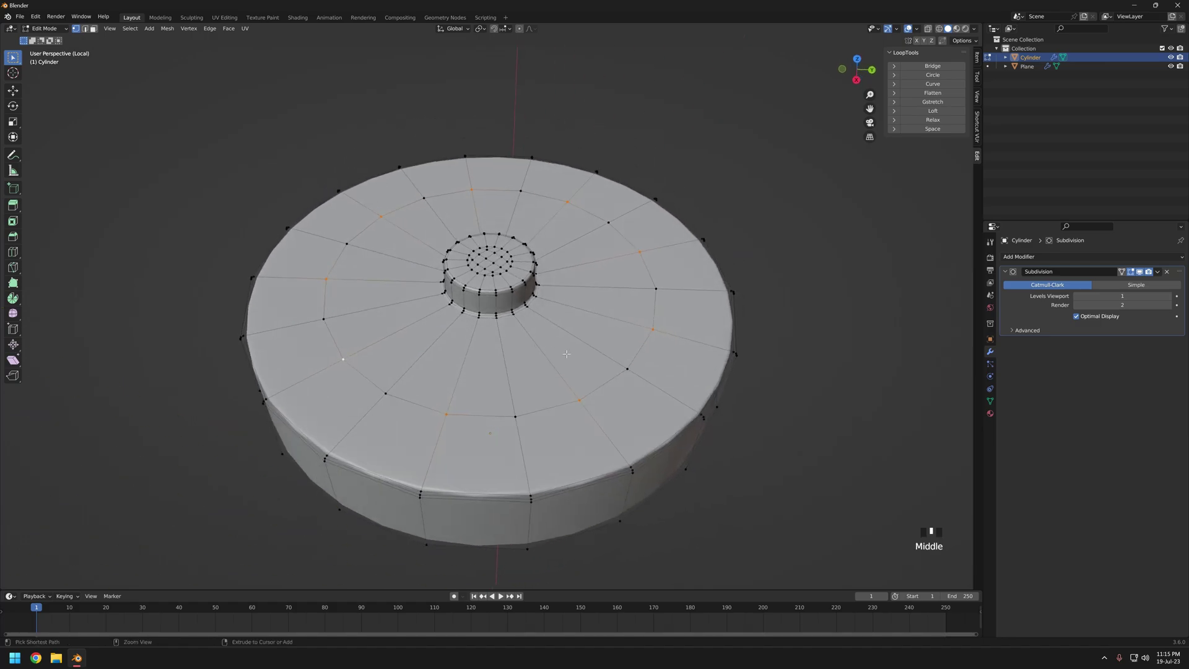
- Bevel the ring of top vertices into diamond faces for the drain holes
{"action": "key", "text": "ctrl+shift+b"}
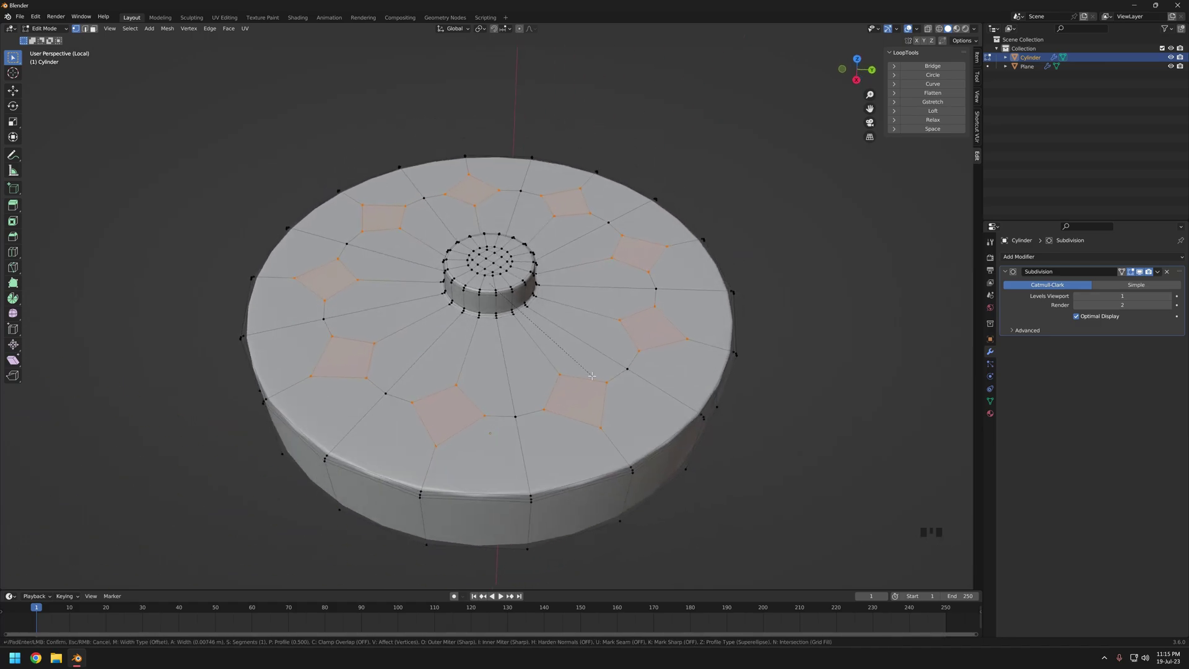
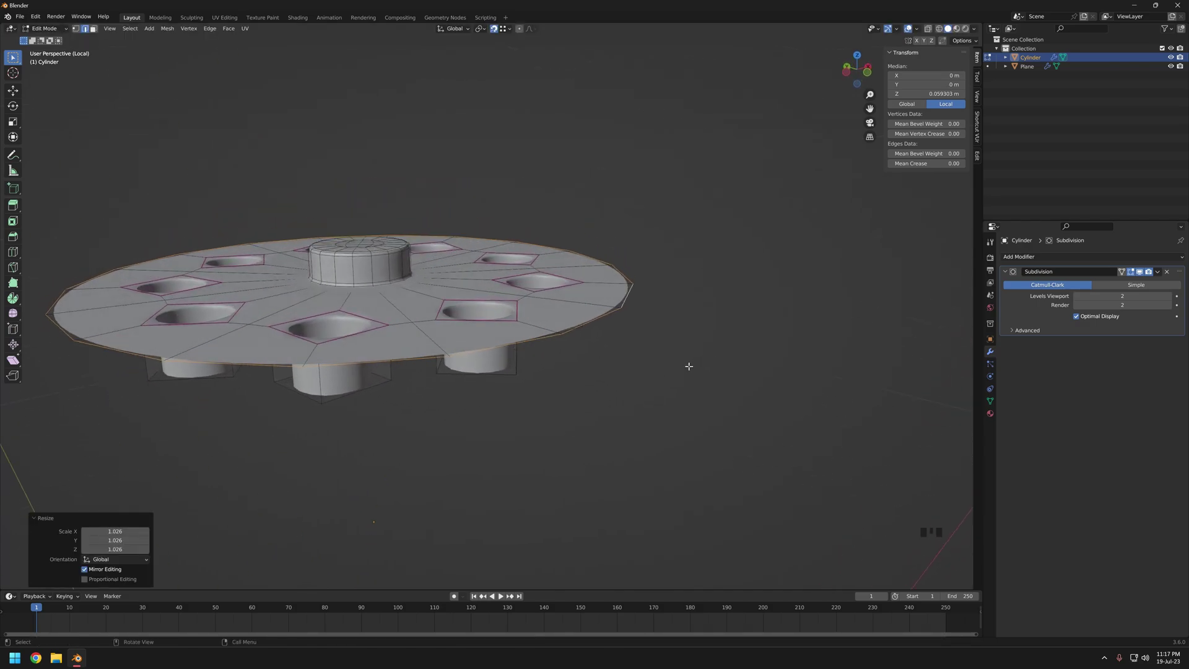
- Enlarge the drain cover's outer rim, lower it and extrude it into a thin lip
{"action": "key", "text": "s"}
{"action": "key", "text": "e"}
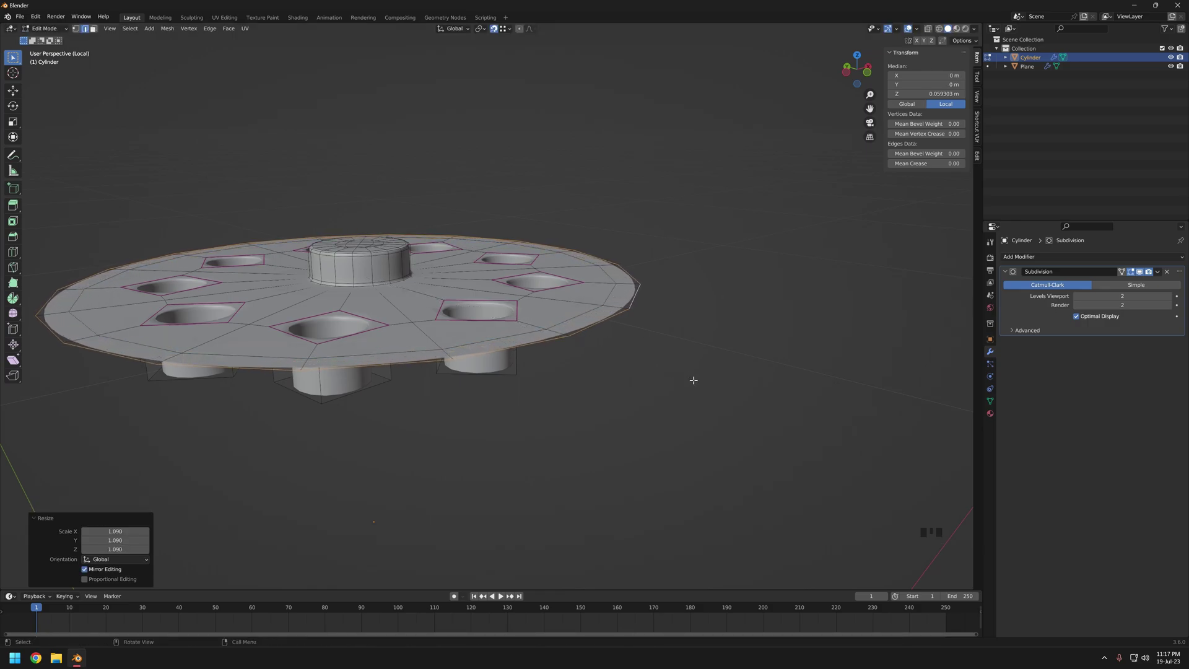
{"action": "key", "text": "g"}
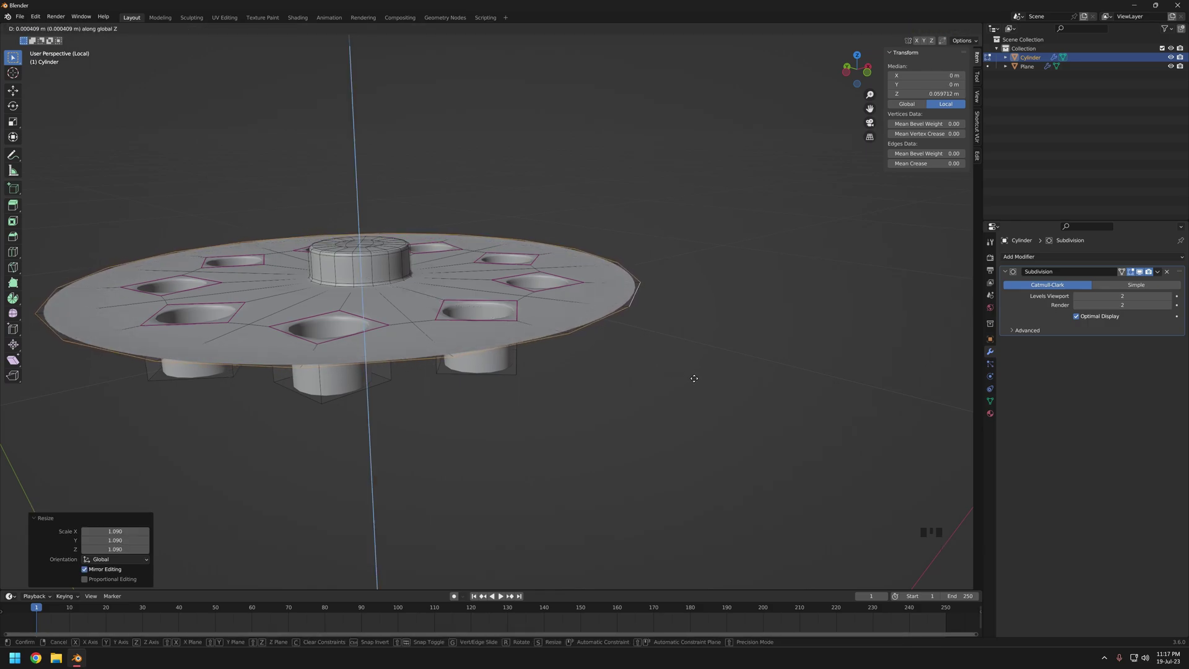
{"action": "key", "text": "e"}
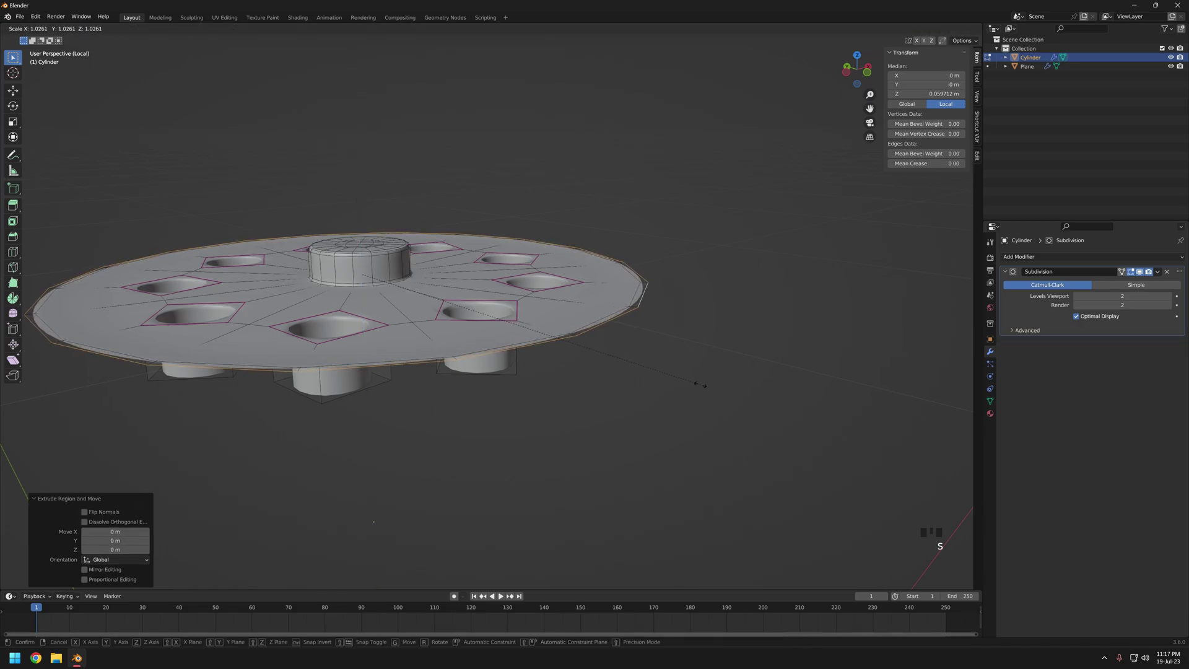
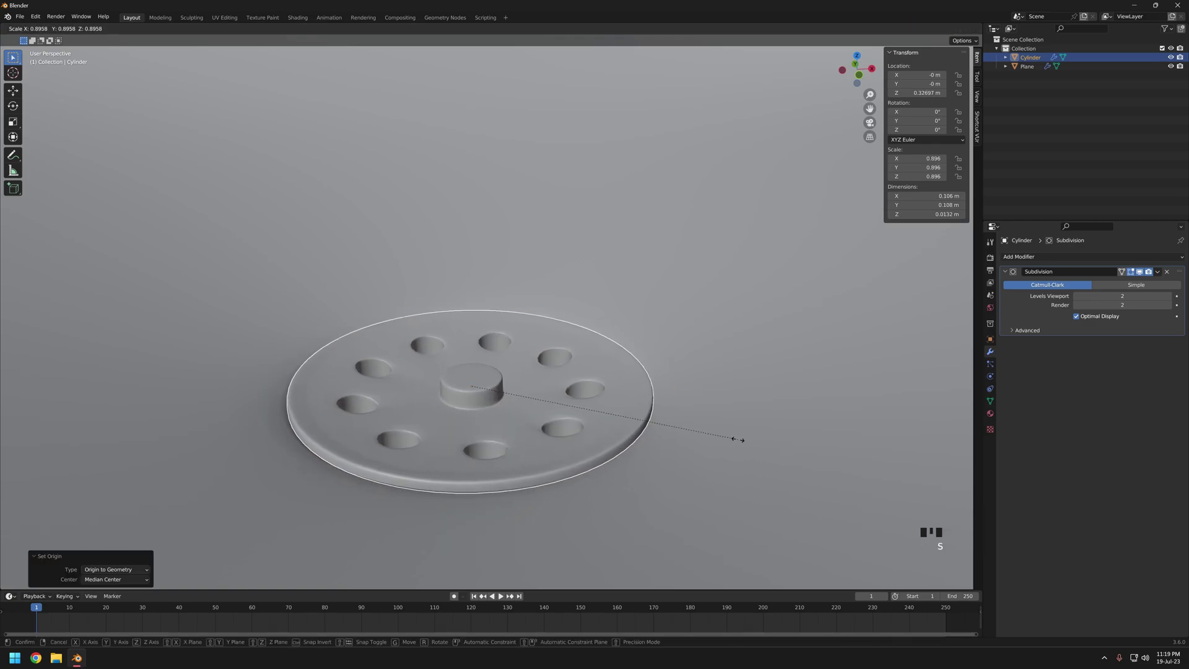
- Lower the drain cover along Z into the sink's drain hole
{"action": "middle_click", "coordinate": [696, 396]}
{"action": "scroll", "scroll_direction": "up", "scroll_amount": 3}
{"action": "middle_click", "coordinate": [671, 371]}
{"action": "scroll", "scroll_direction": "down", "scroll_amount": 3}
{"action": "middle_click", "coordinate": [693, 399]}
{"action": "key", "text": "g"}
{"action": "left_click_drag", "start_coordinate": [648, 360], "coordinate": [368, 358]}
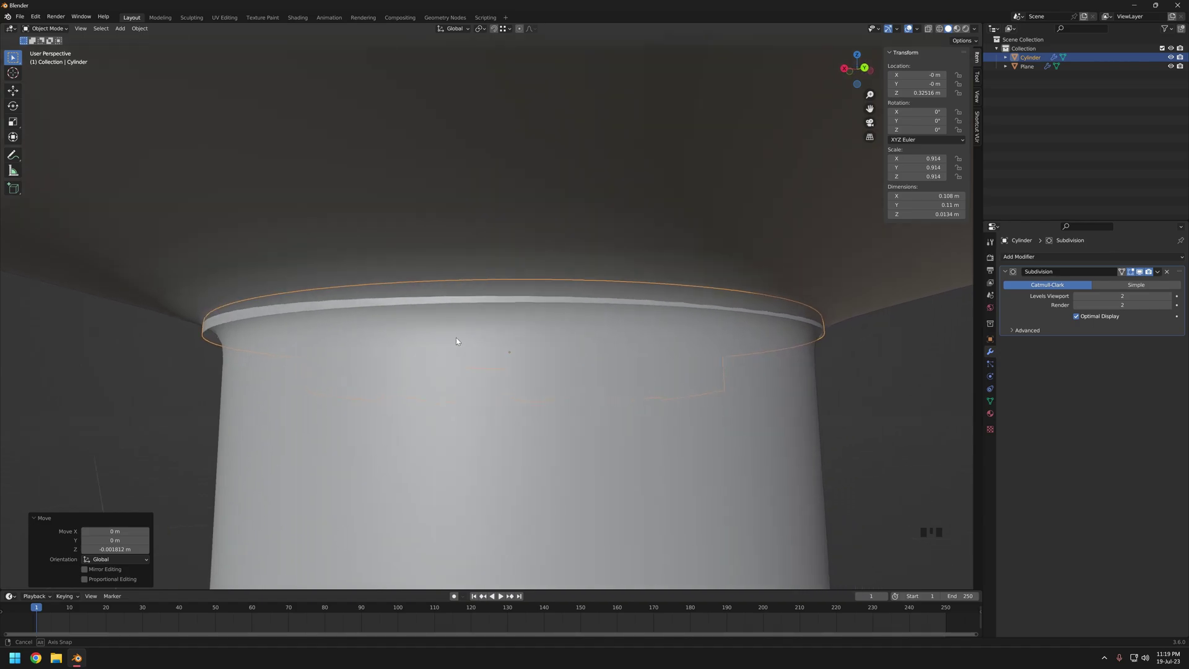
{"action": "scroll", "scroll_direction": "down", "scroll_amount": 3}
{"action": "left_click", "coordinate": [494, 365]}
- Check the cover in front and right wireframe views and slide it sideways to centre it
{"action": "middle_click", "coordinate": [514, 358]}
{"action": "key", "text": "KP_1"}
{"action": "key", "text": "z"}
{"action": "scroll", "scroll_direction": "up", "scroll_amount": 3}
{"action": "left_click", "coordinate": [493, 322]}
{"action": "scroll", "scroll_direction": "up", "scroll_amount": 3}
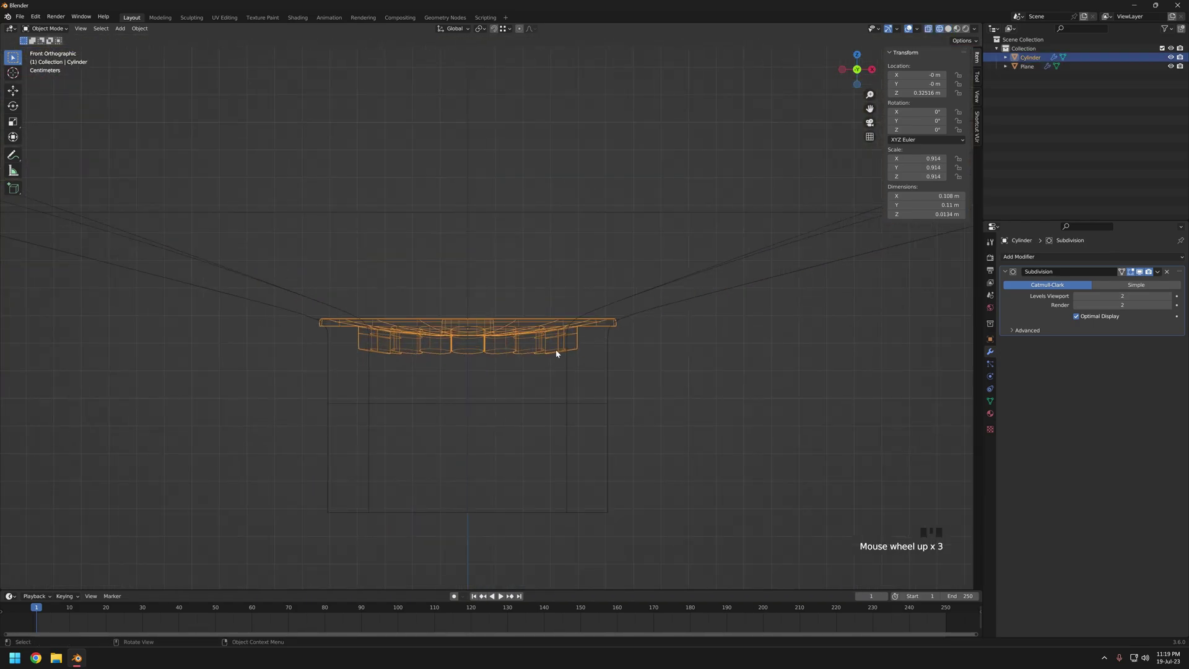
{"action": "key", "text": "KP_3"}
{"action": "scroll", "scroll_direction": "up", "scroll_amount": 3}
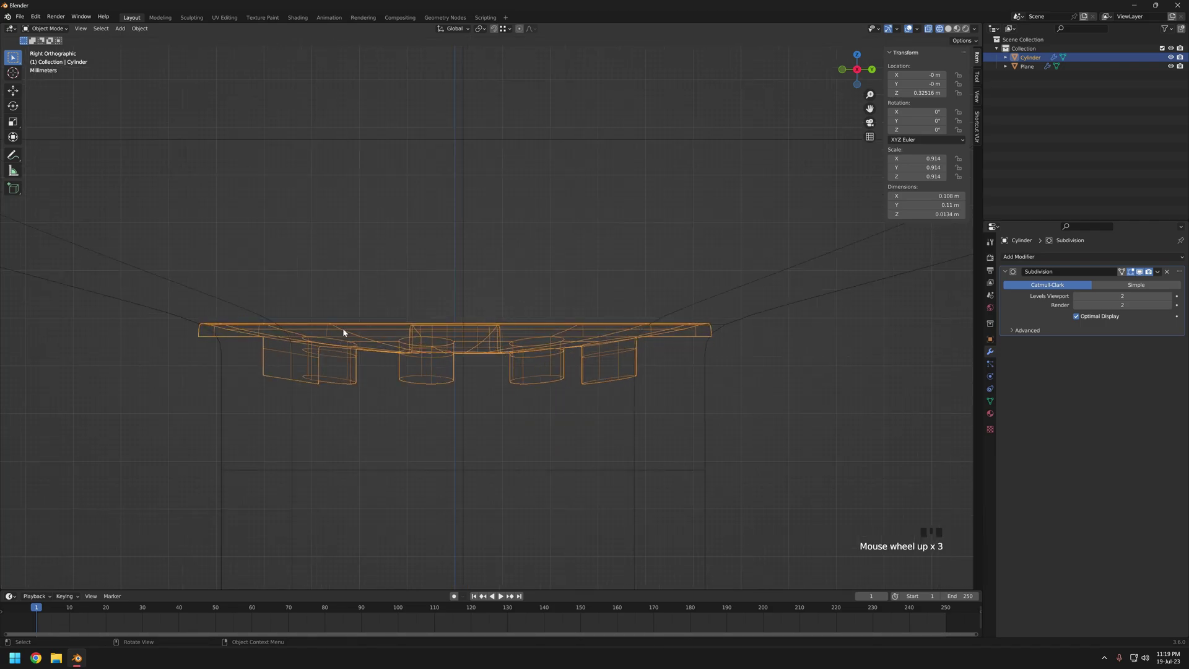
{"action": "key", "text": "g"}
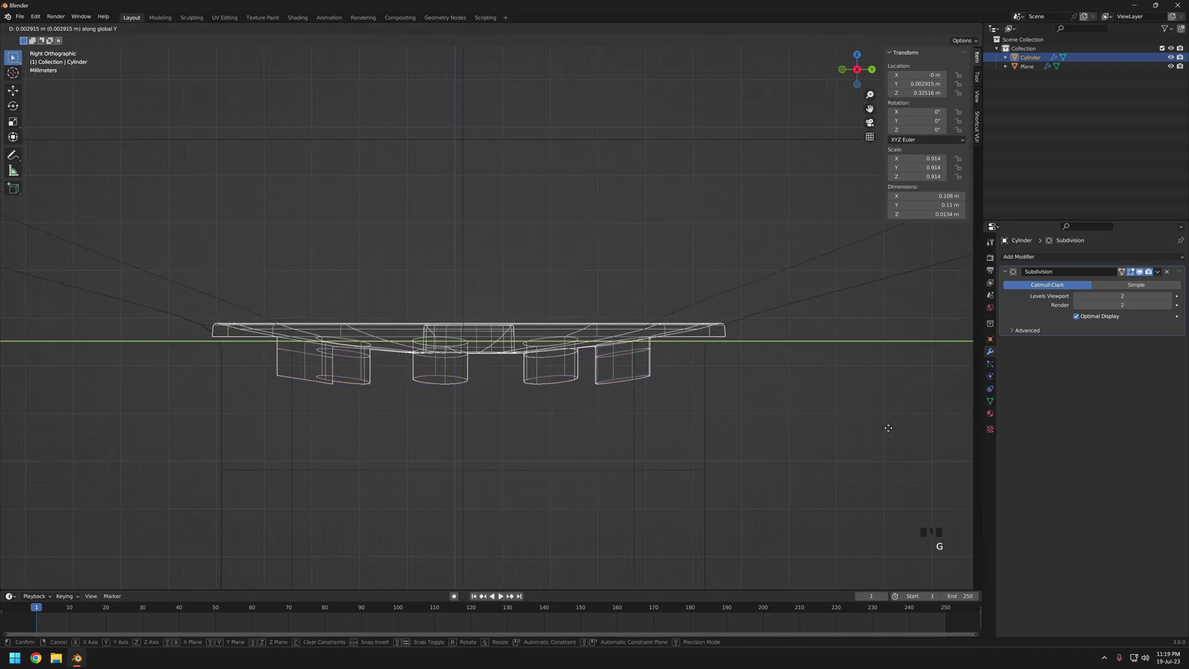
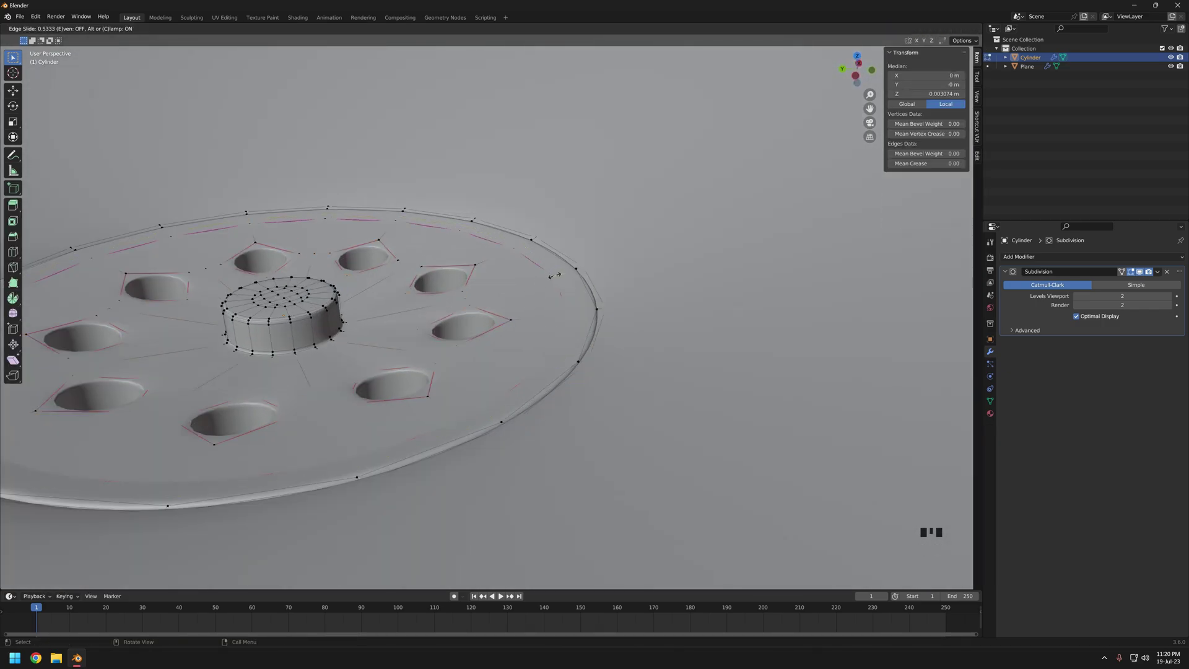
- Add an edge loop around the drain cover's outer rim
{"action": "key", "text": "g"}
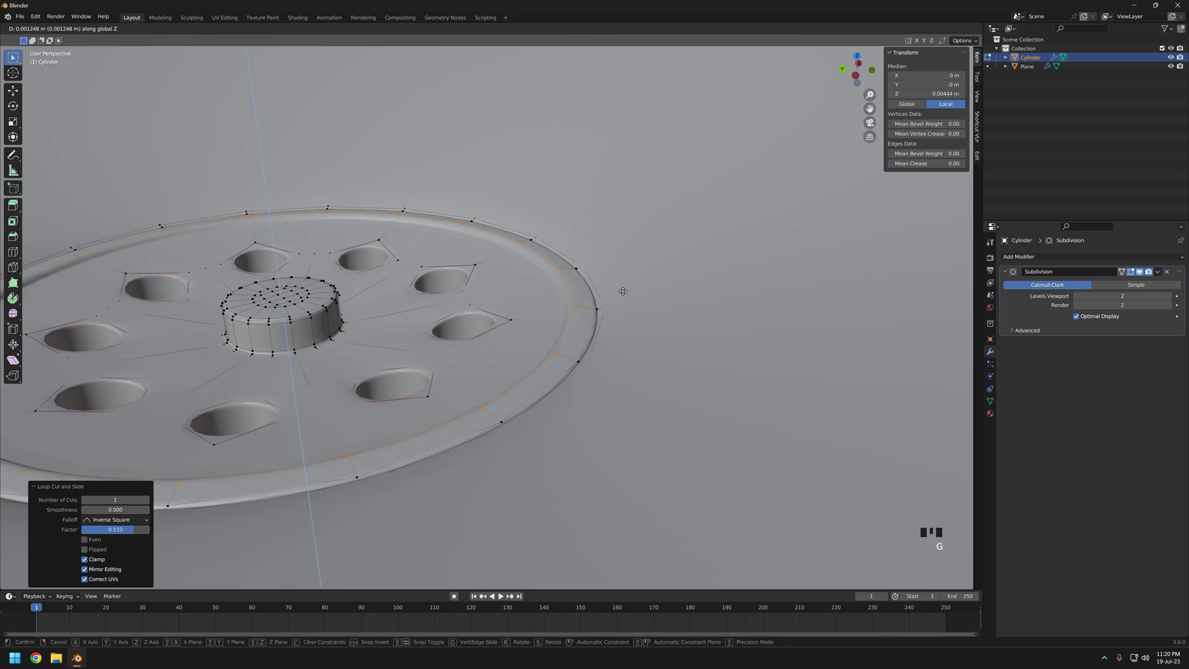
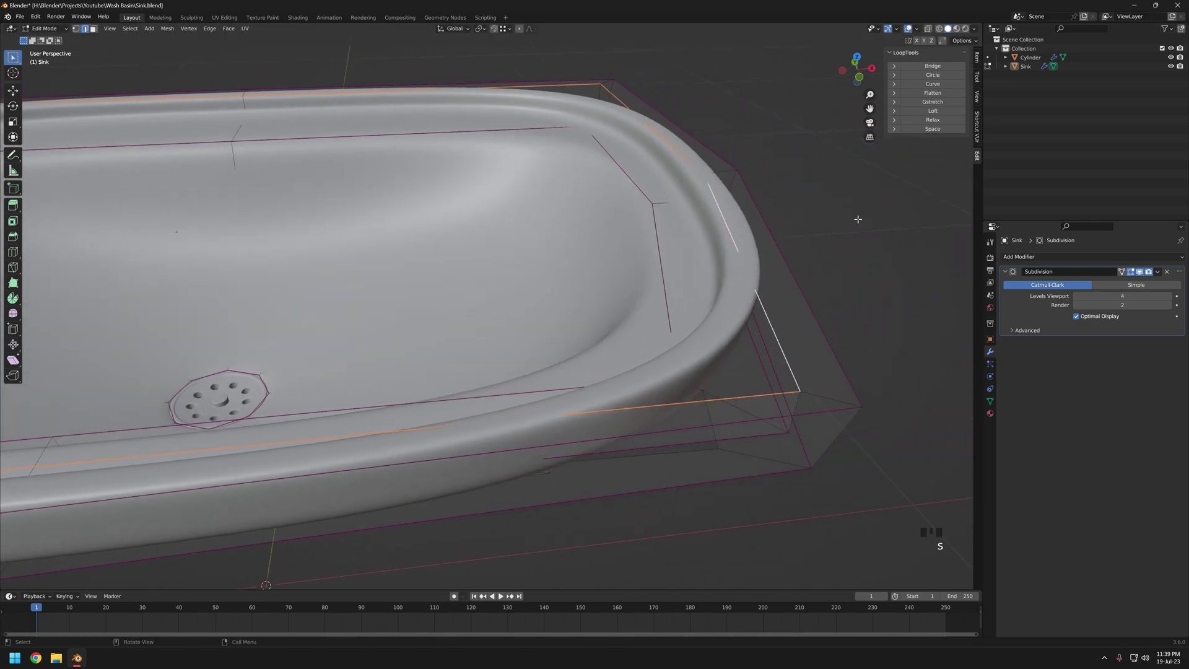
- Nudge the selected sink edges vertically before marking seams
{"action": "key", "text": "g"}
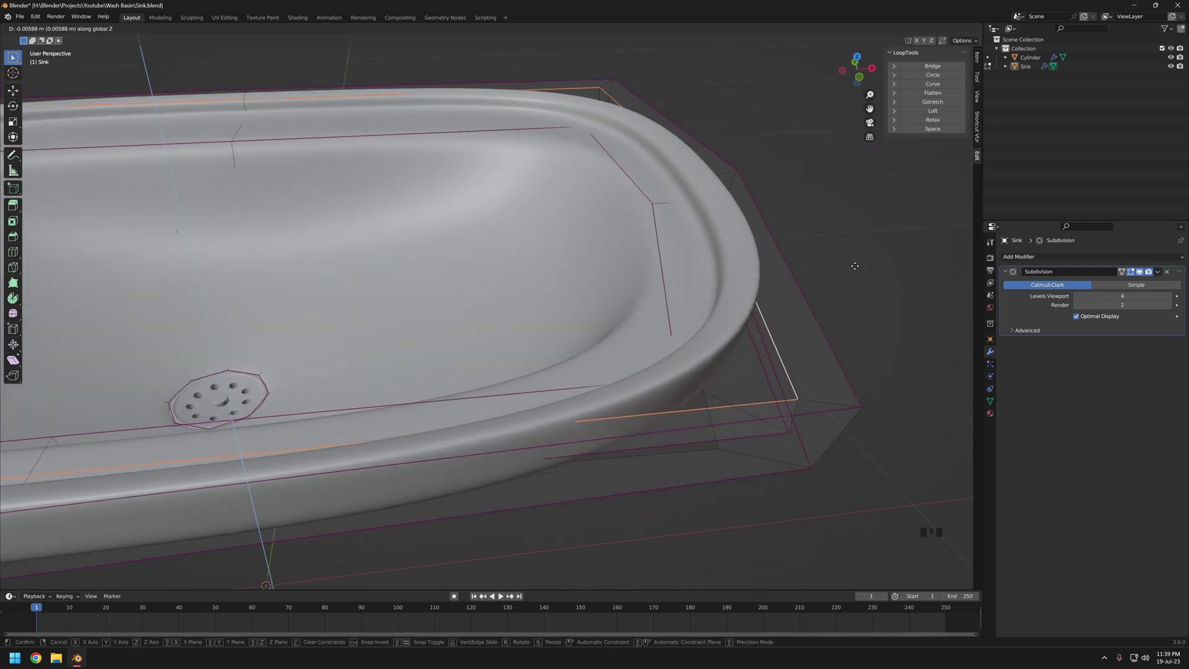
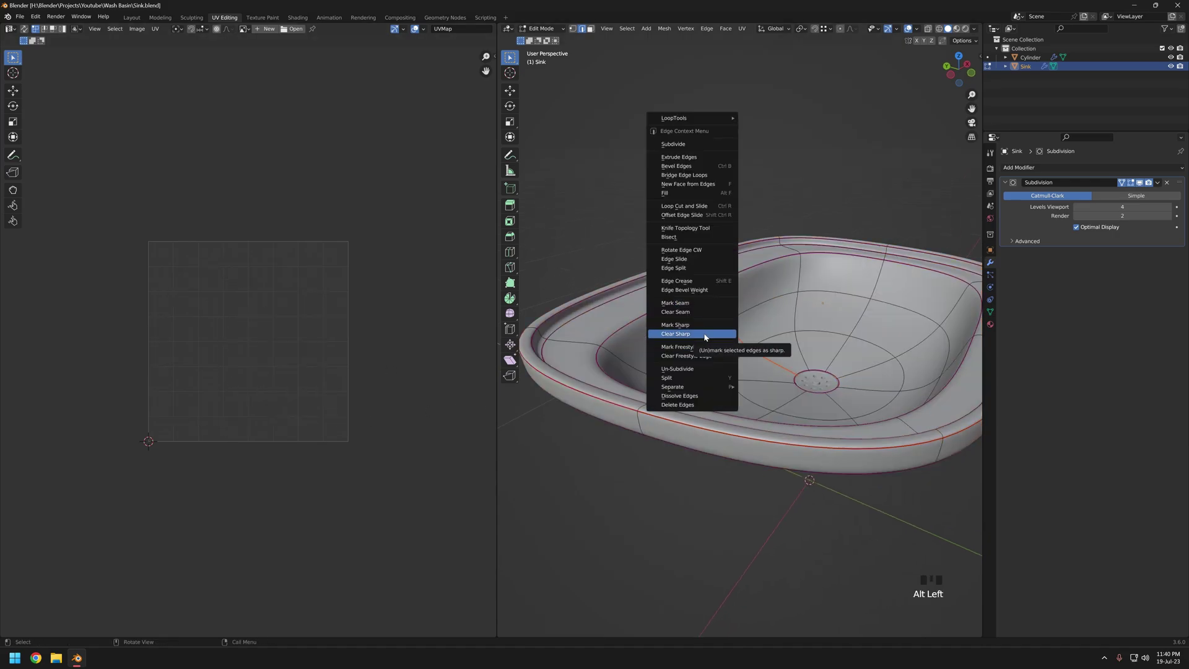
- Unwrap the sink mesh into basin-floor and rim-ring UV islands
{"action": "key", "text": "u"}
- Pack the sink islands, then rotate the rim ring and the basin island separately
{"action": "key", "text": "a"}
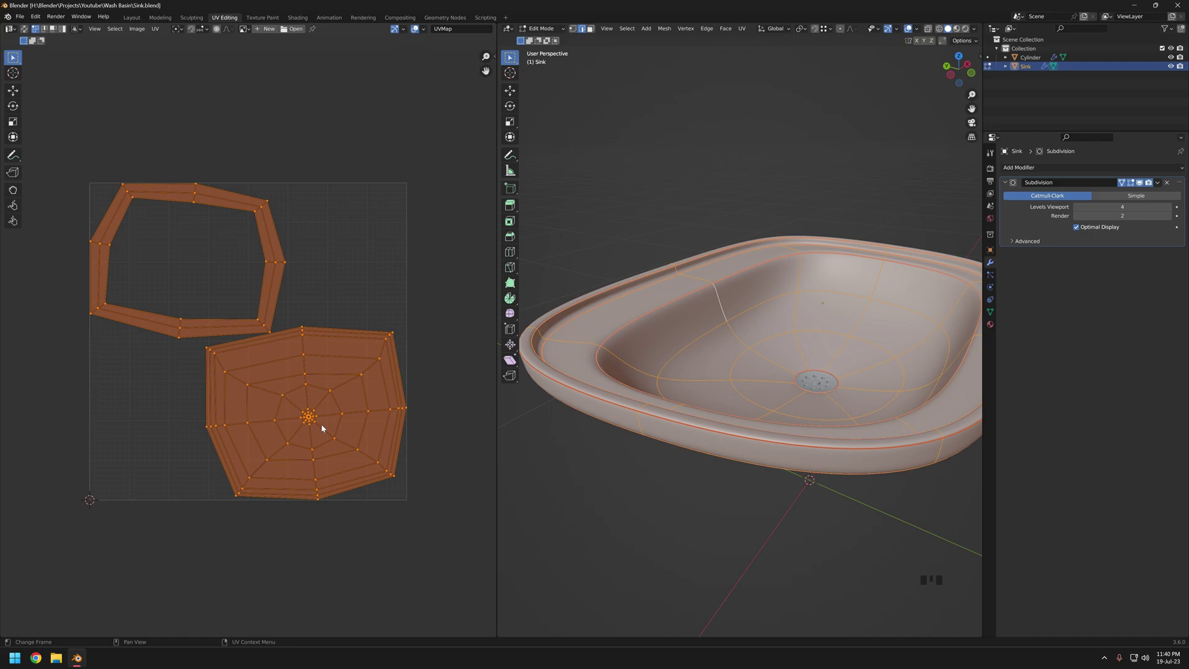
{"action": "left_click", "coordinate": [247, 259]}
{"action": "key", "text": "ctrl+l"}
{"action": "key", "text": "r"}
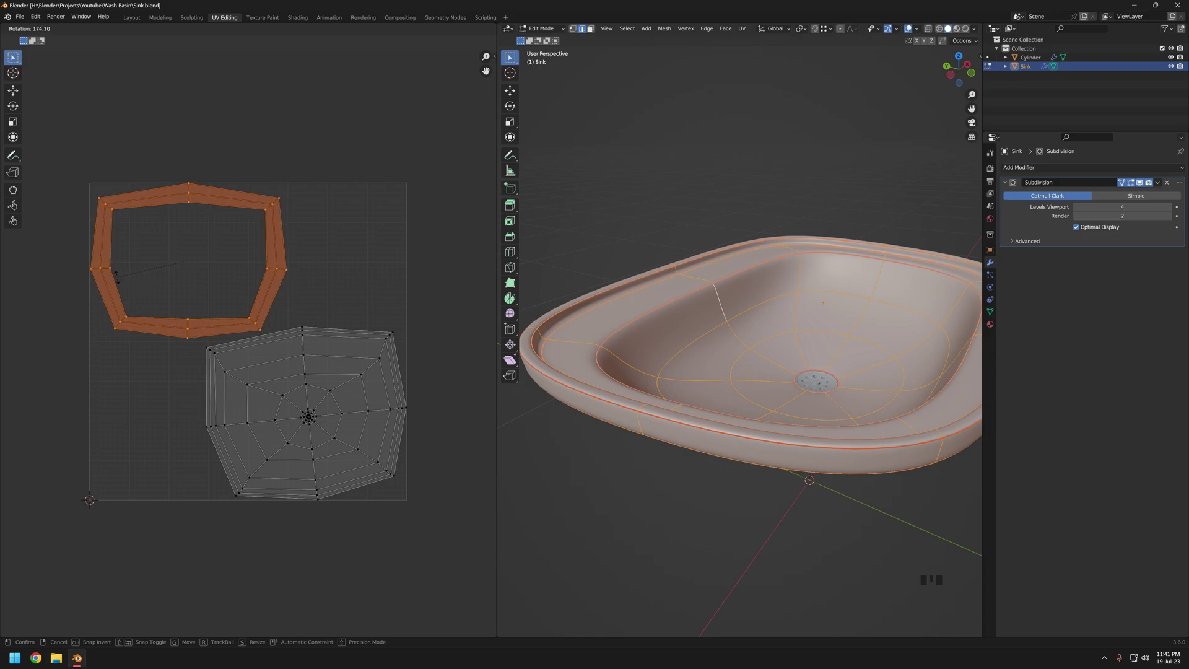
{"action": "left_click", "coordinate": [294, 409]}
{"action": "key", "text": "ctrl+l"}
{"action": "key", "text": "r"}
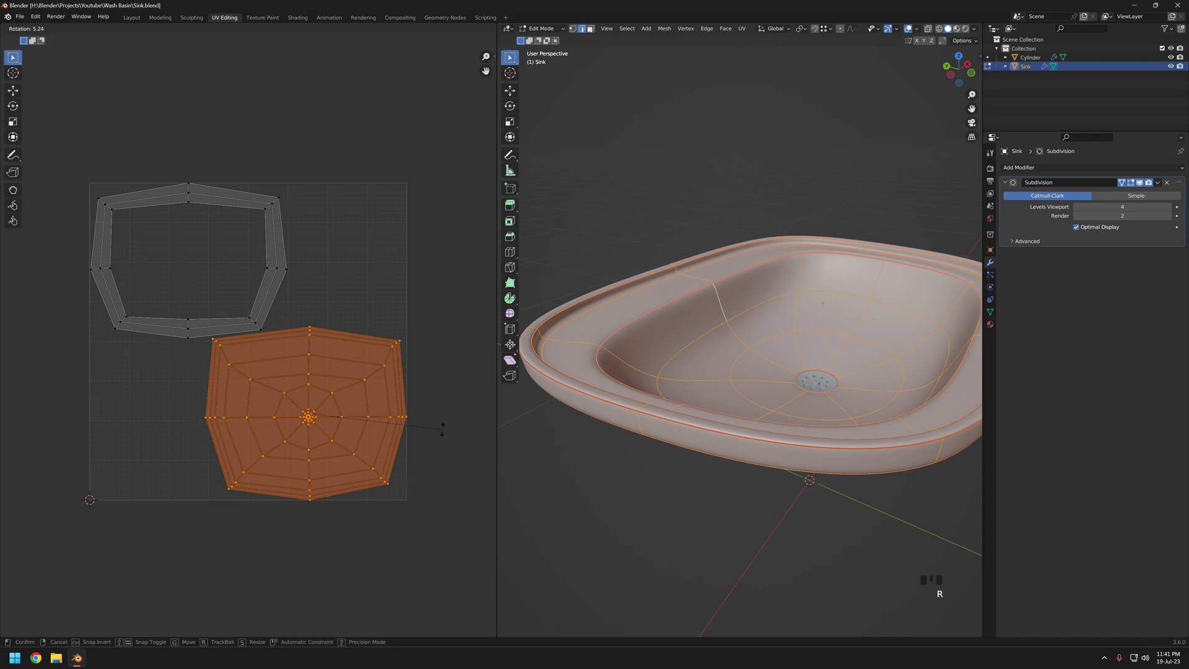
{"action": "left_click", "coordinate": [386, 466]}
- Move all sink islands into place in the UV square and switch over to the drain cover
{"action": "key", "text": "ctrl+l"}
{"action": "key", "text": "a"}
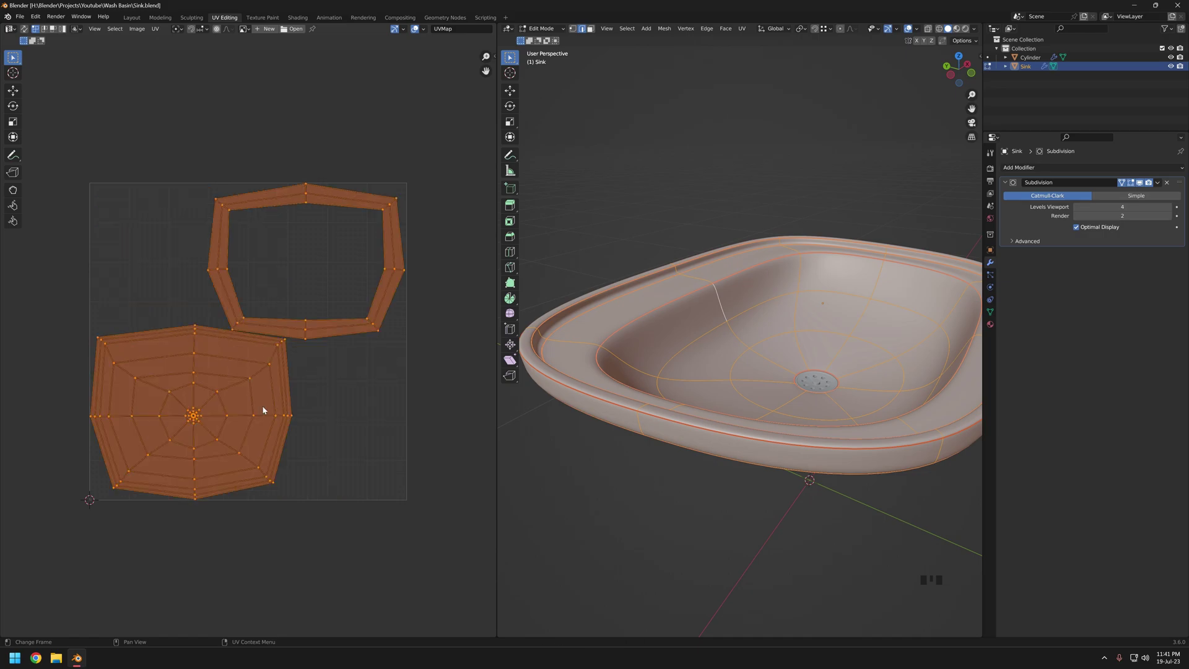
{"action": "key", "text": "Tab"}
{"action": "left_click", "coordinate": [781, 354]}
{"action": "middle_click", "coordinate": [790, 365]}
{"action": "left_click", "coordinate": [662, 401]}
{"action": "key", "text": "Tab"}
- Edit the drain cover with the sink added and select all UVs of both objects
{"action": "key", "text": "a"}
{"action": "key", "text": "u"}
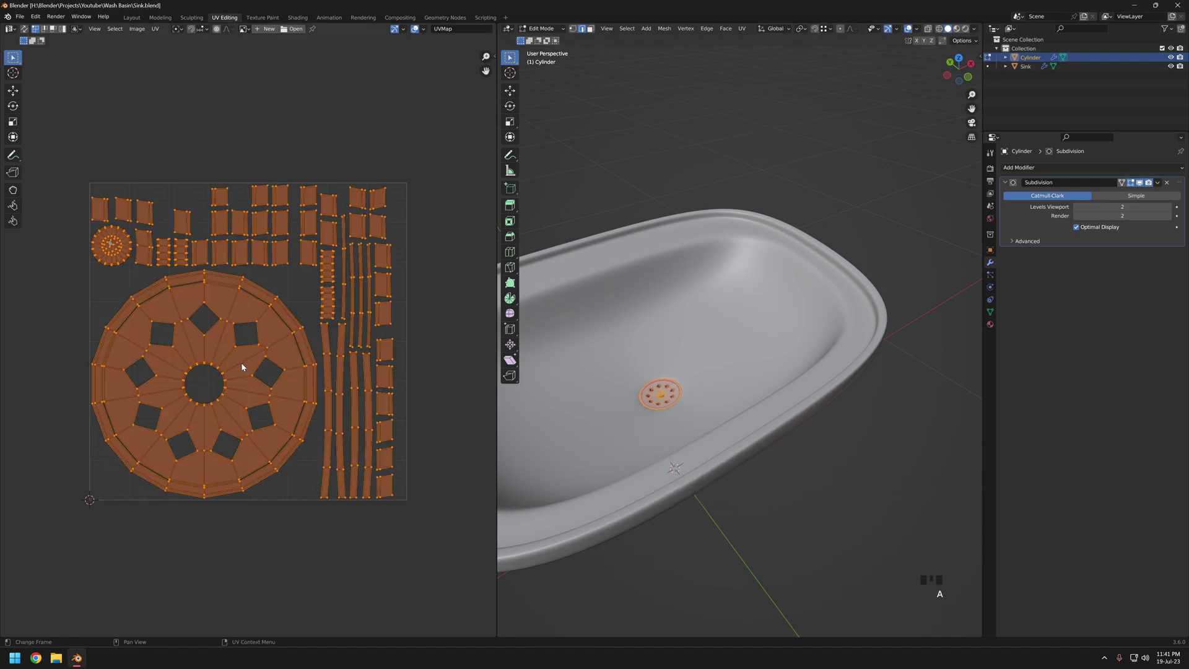
{"action": "key", "text": "Tab"}
{"action": "left_click", "coordinate": [716, 438]}
{"action": "key", "text": "Tab"}
{"action": "key", "text": "a"}
{"action": "key", "text": "a"}
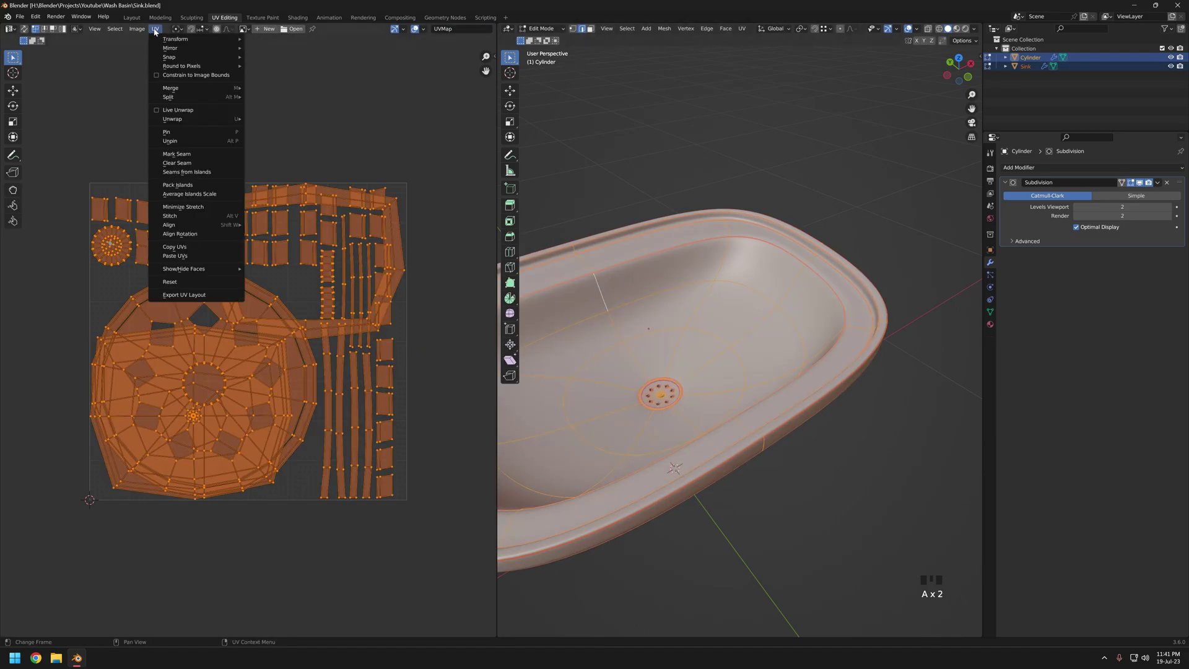
- Undo the pack that included the sink and repack the drain cover islands to fill the square
{"action": "left_click_drag", "start_coordinate": [178, 196], "coordinate": [255, 316]}
{"action": "key", "text": "ctrl+z"}
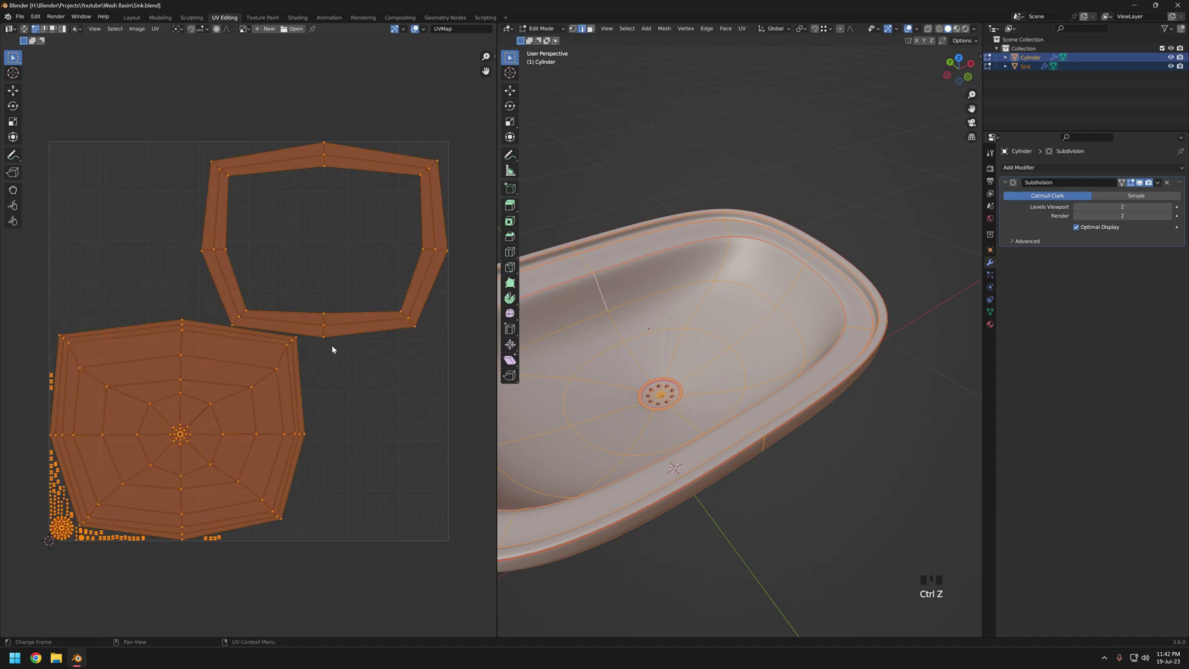
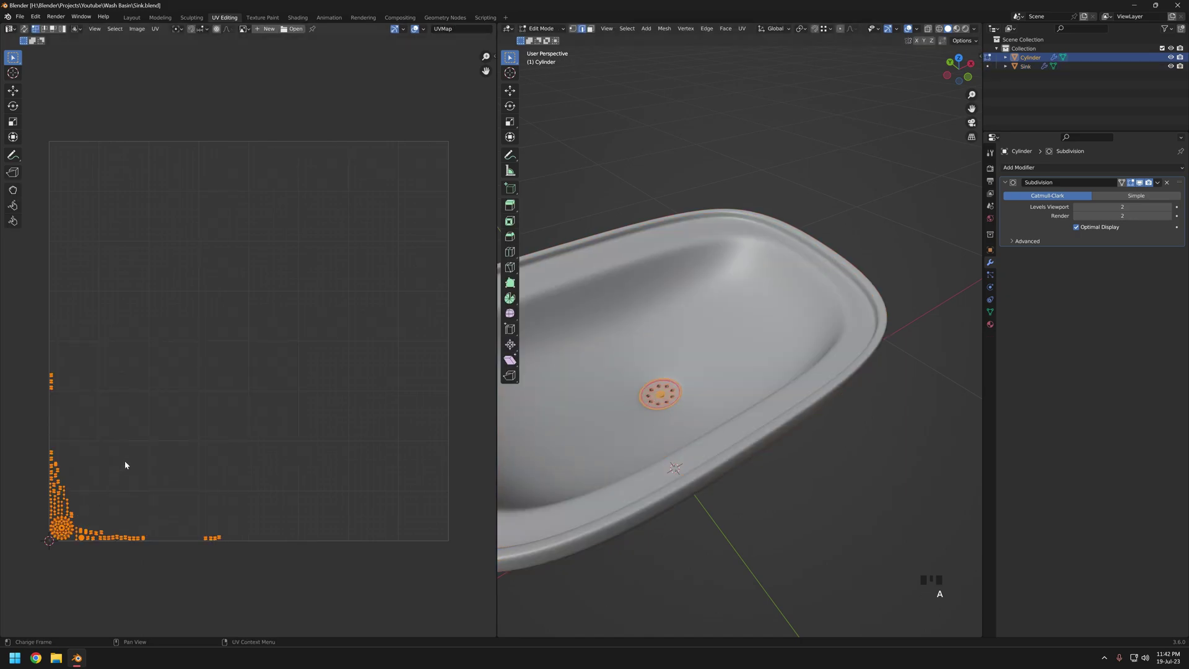
{"action": "left_click_drag", "start_coordinate": [171, 222], "coordinate": [353, 283]}
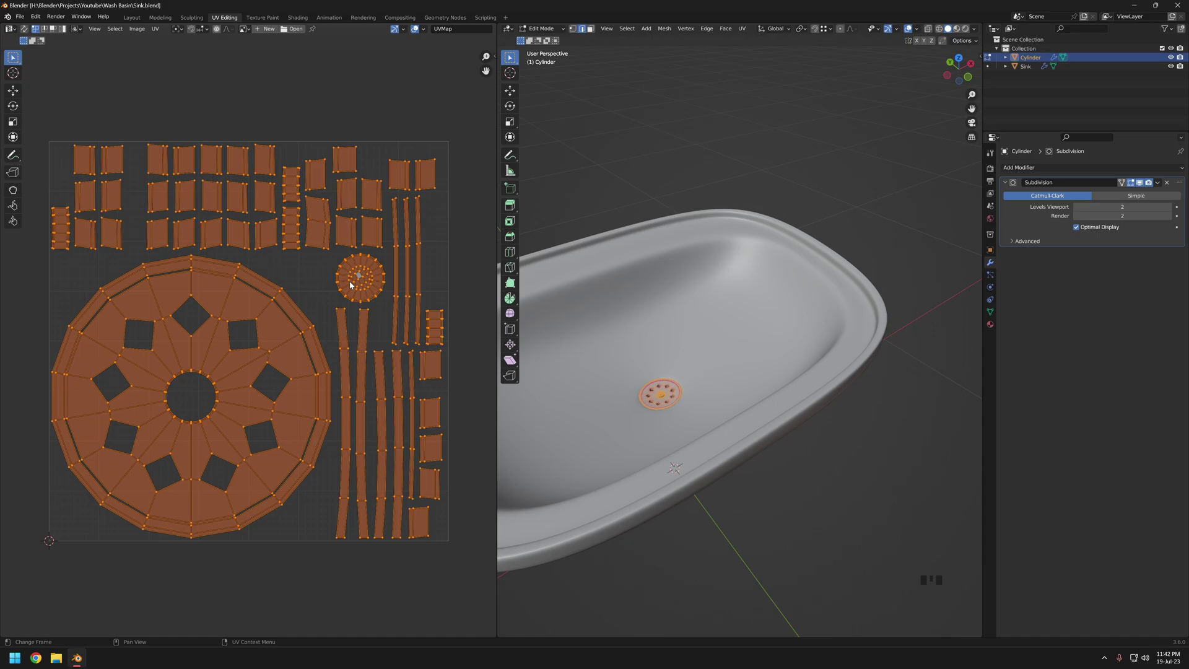
- Leave local view and toggle edit mode to get both sink and drain cover selected
{"action": "key", "text": "KP_Divide"}
{"action": "key", "text": "Tab"}
{"action": "left_click_drag", "start_coordinate": [766, 431], "coordinate": [747, 410]}
{"action": "scroll", "scroll_direction": "down", "scroll_amount": 3}
{"action": "key", "text": "Tab"}
{"action": "key", "text": "Tab"}
{"action": "key", "text": "KP_Divide"}
- Select all UVs of both objects and pack their islands into one shared layout
{"action": "left_click", "coordinate": [713, 389]}
{"action": "middle_click", "coordinate": [697, 388]}
{"action": "left_click", "coordinate": [677, 420]}
{"action": "key", "text": "Tab"}
{"action": "key", "text": "a"}
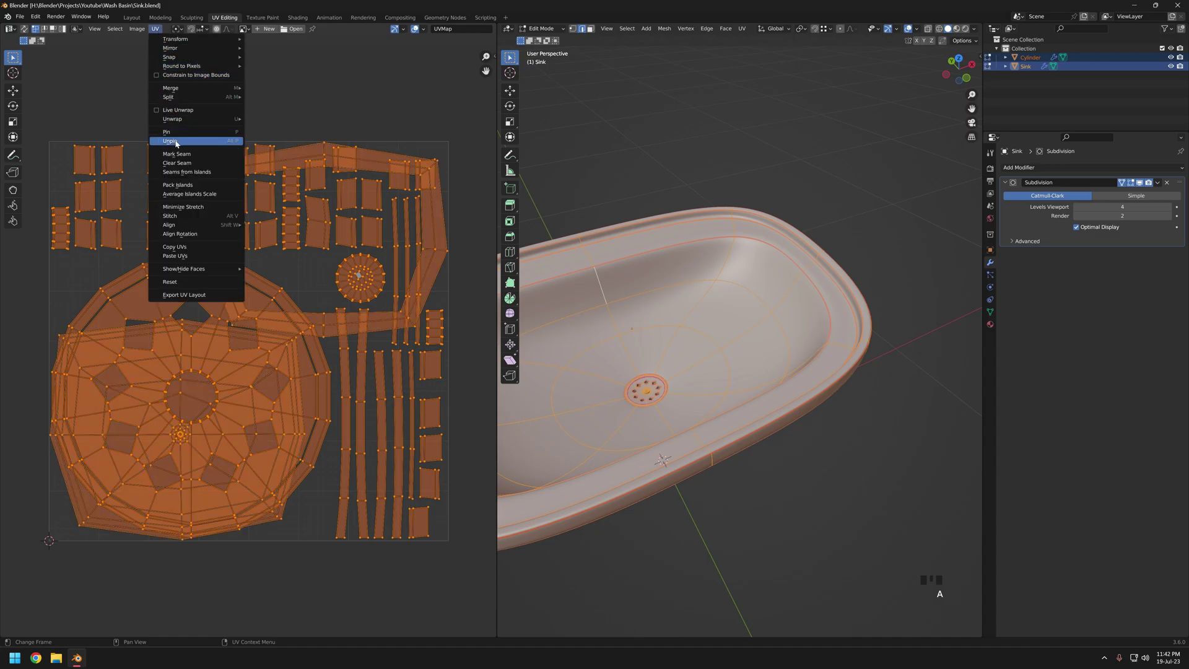
{"action": "left_click_drag", "start_coordinate": [172, 214], "coordinate": [91, 331]}
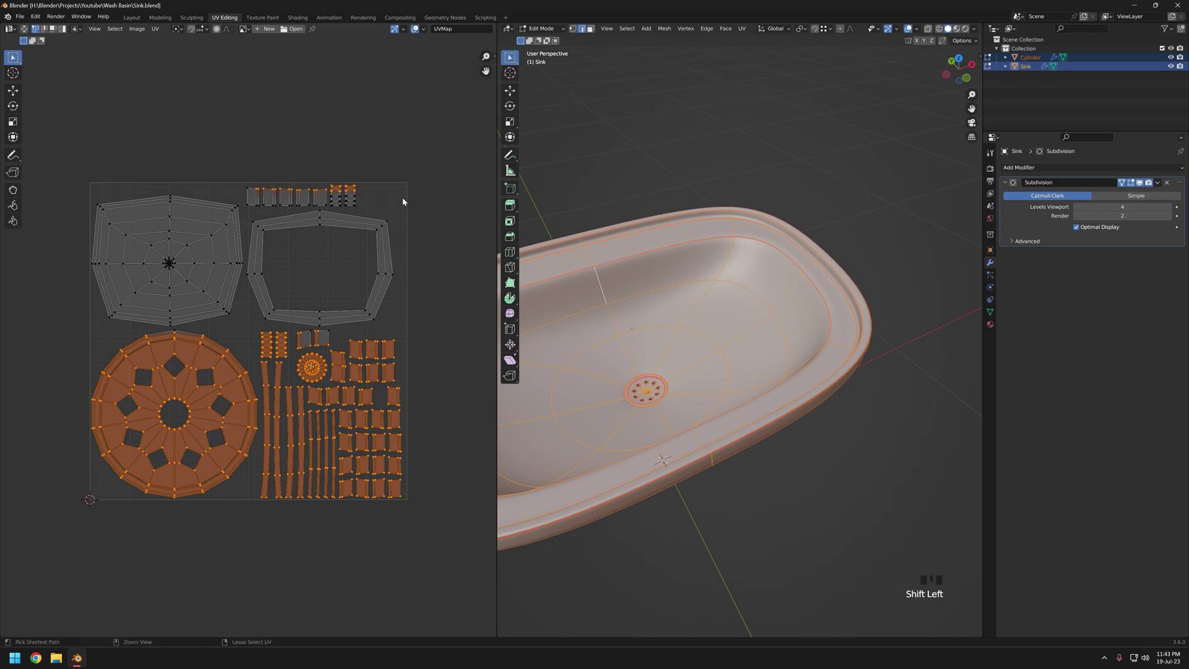
- Shrink the drain cover islands and move them lower in the UV square
{"action": "key", "text": "ctrl+l"}
{"action": "key", "text": "s"}
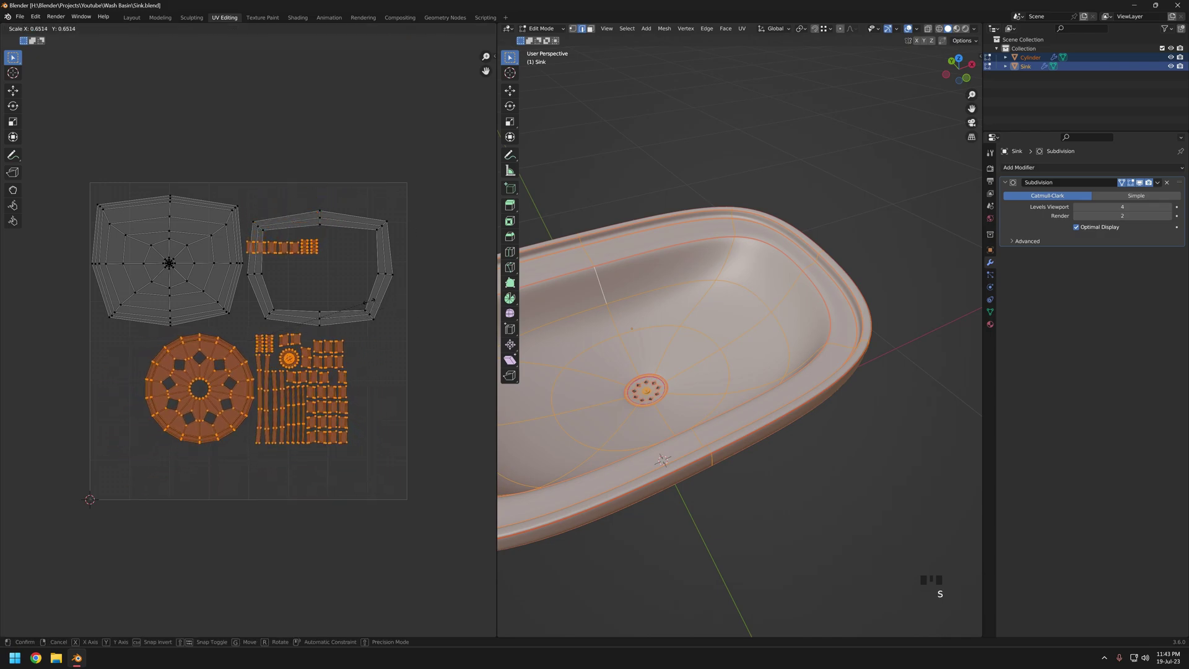
{"action": "key", "text": "g"}
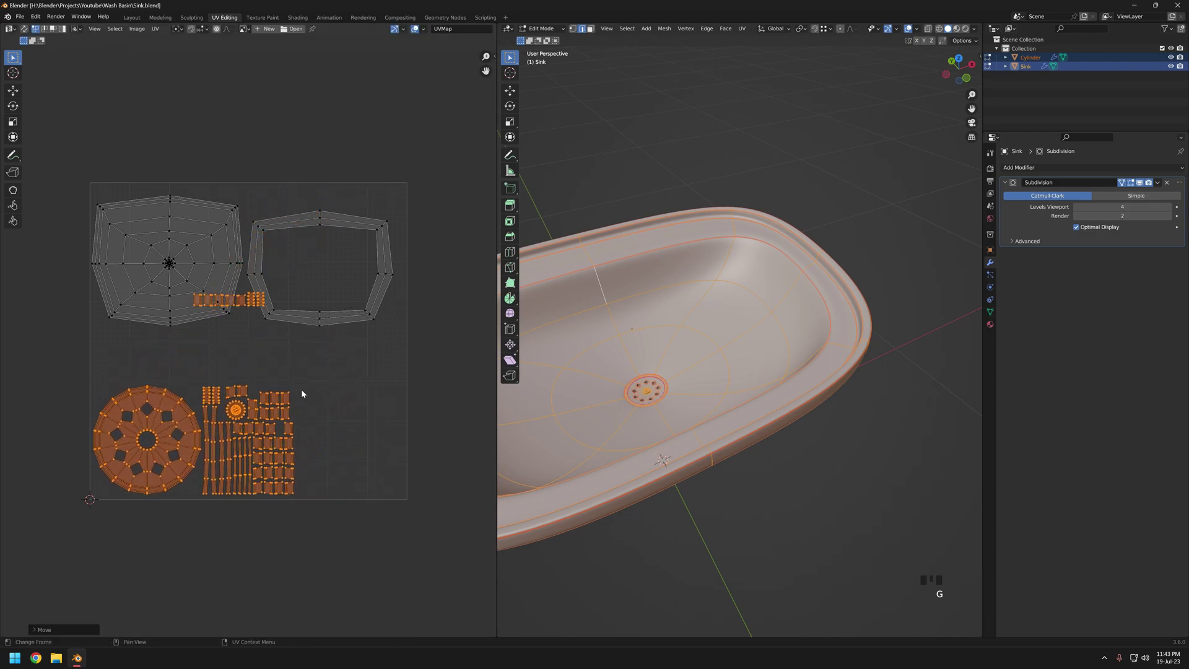
{"action": "key", "text": "g"}
{"action": "left_click", "coordinate": [186, 349]}
{"action": "key", "text": "g"}
{"action": "left_click", "coordinate": [101, 406]}
- Enlarge and reposition the sink's basin and rim islands to fill the square
{"action": "key", "text": "g"}
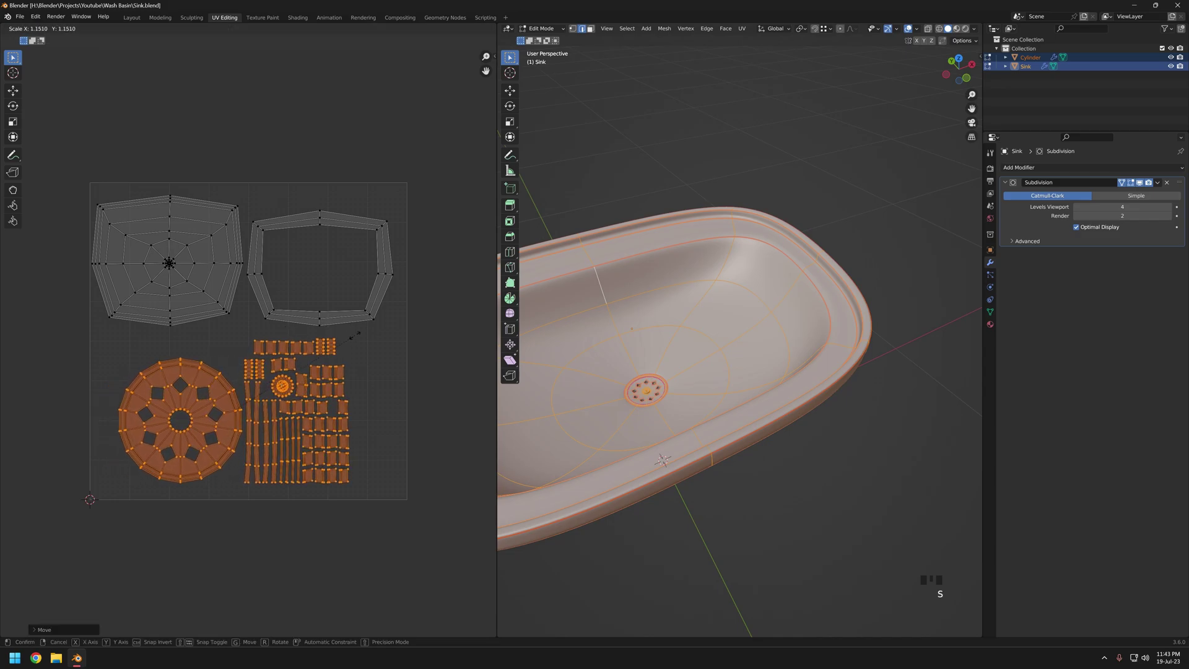
{"action": "left_click", "coordinate": [506, 557]}
{"action": "key", "text": "s"}
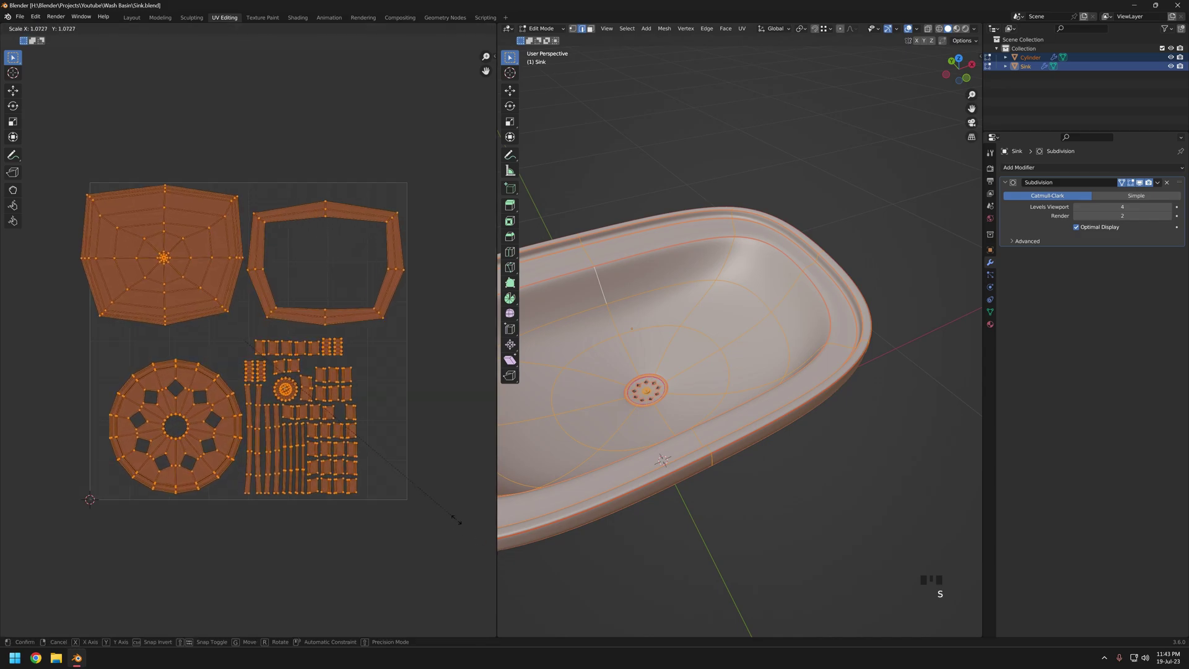
{"action": "left_click", "coordinate": [65, 161]}
{"action": "key", "text": "ctrl+l"}
{"action": "key", "text": "s"}
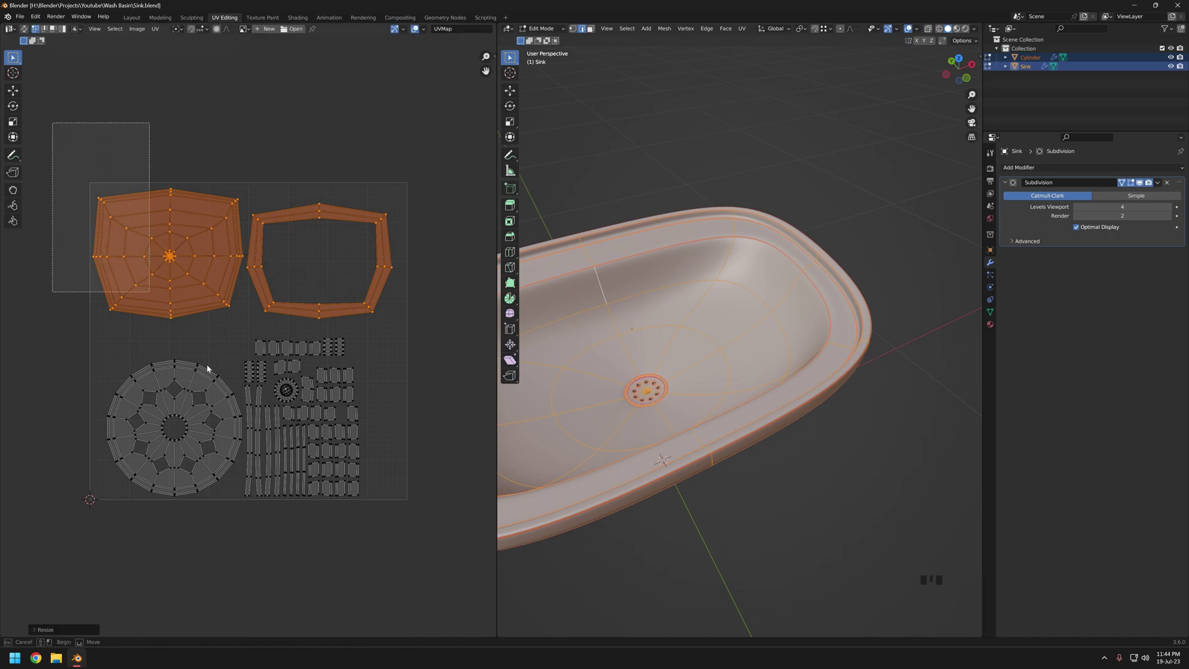
{"action": "left_click", "coordinate": [432, 563]}
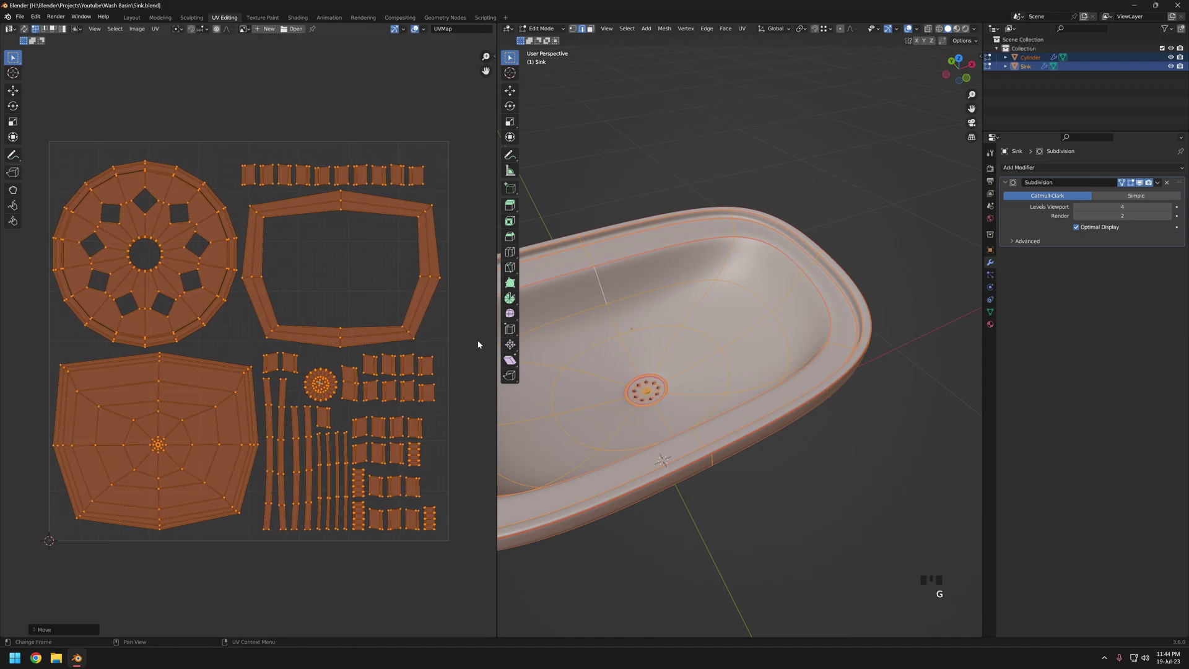
- Move the small drain cover pieces aside, undoing one misplaced move
{"action": "key", "text": "g"}
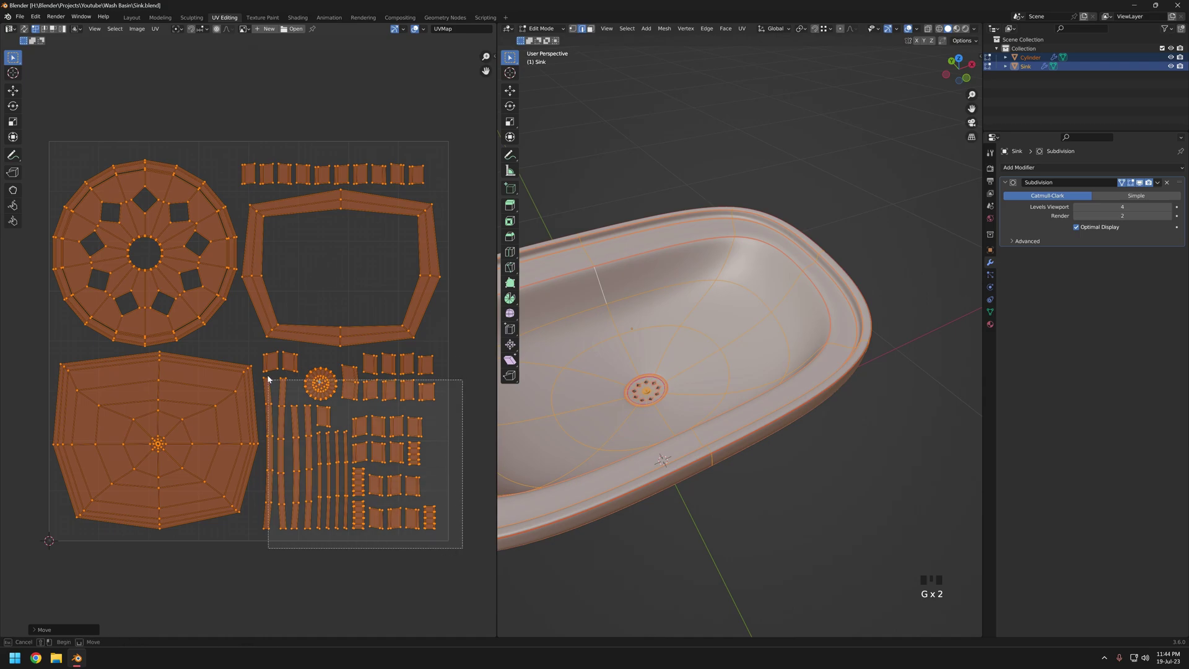
{"action": "left_click", "coordinate": [263, 348]}
{"action": "key", "text": "g"}
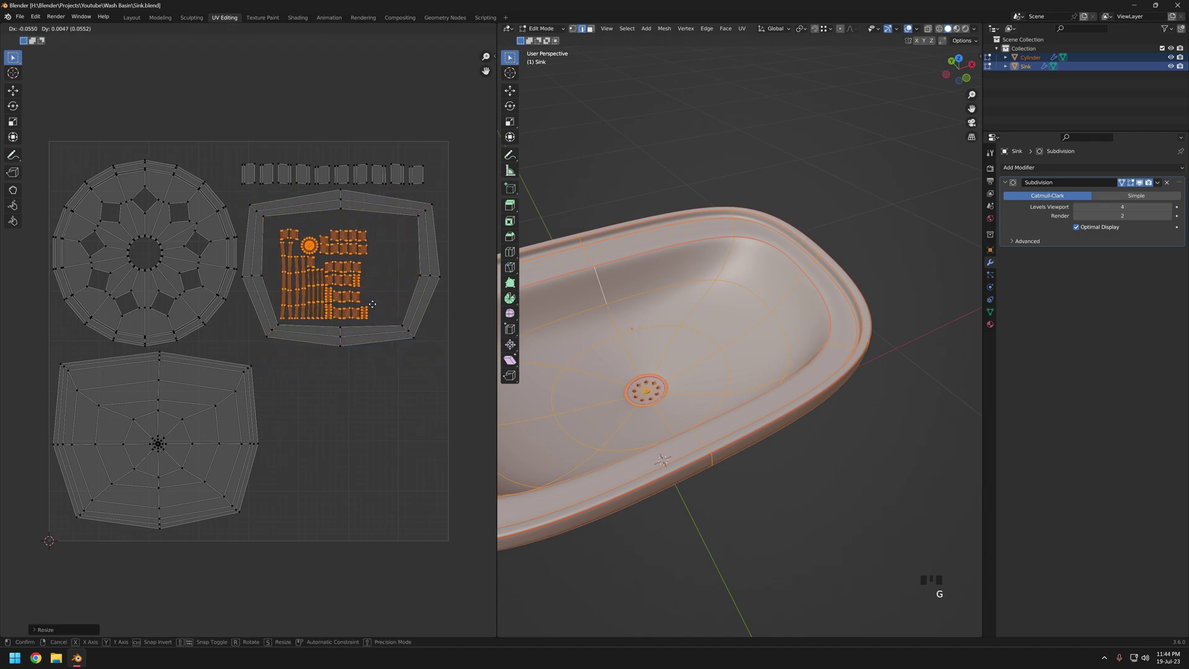
{"action": "key", "text": "ctrl+z"}
{"action": "key", "text": "g"}
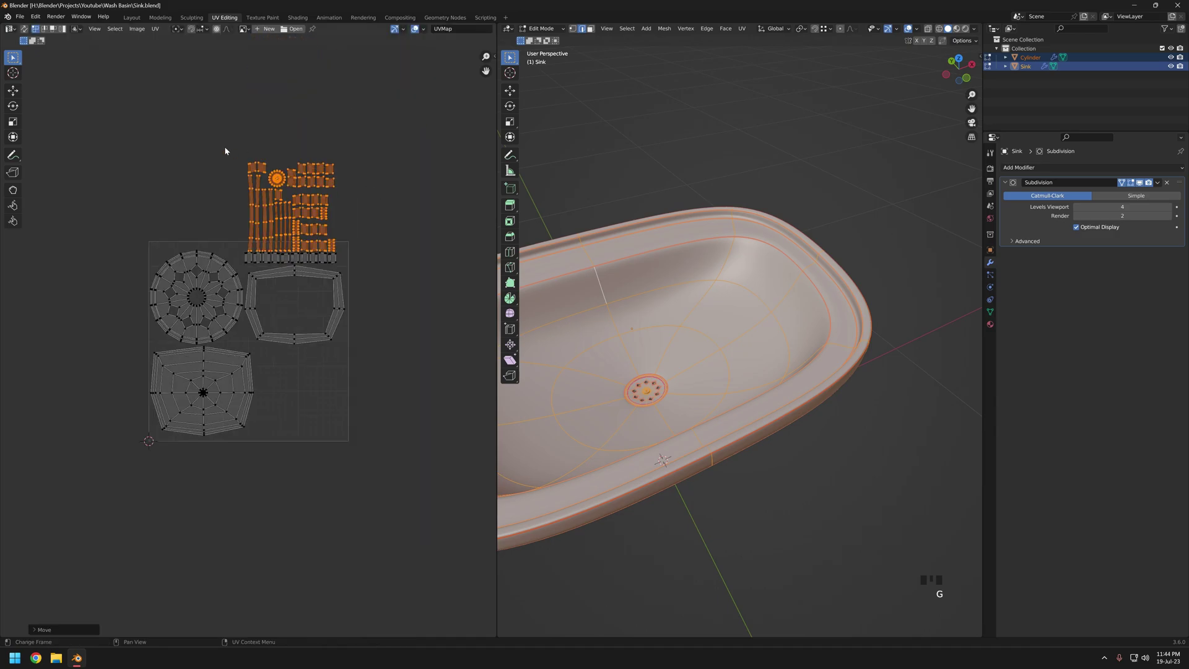
{"action": "left_click", "coordinate": [386, 258]}
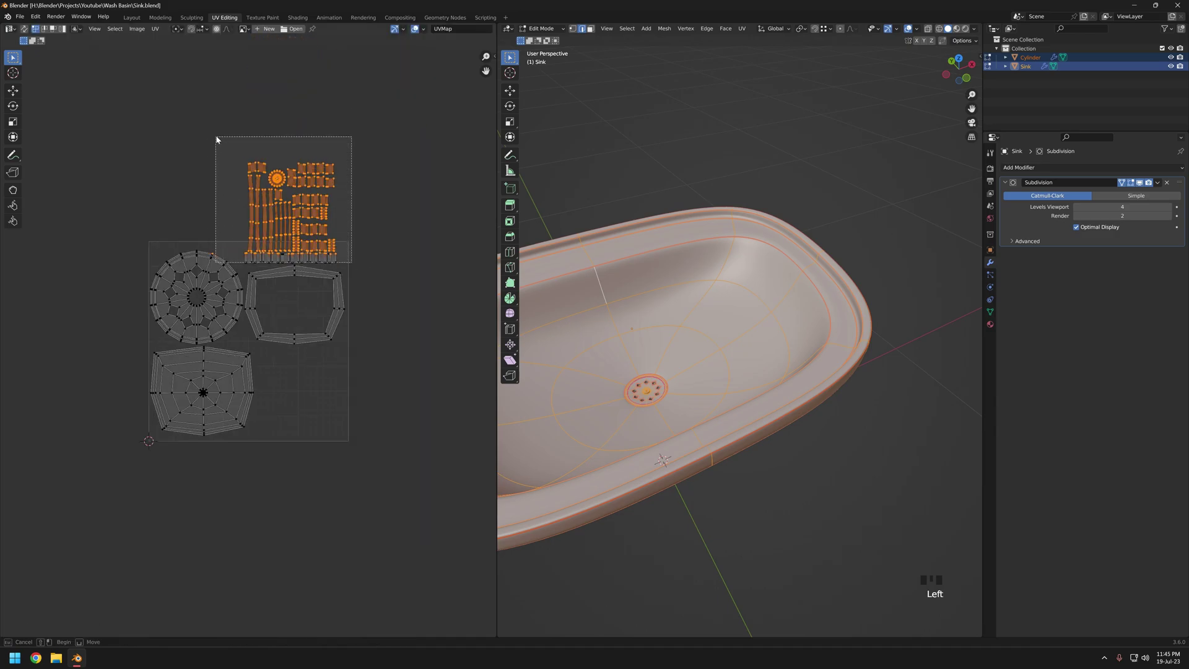
- Shrink the small pieces into a column beside the basin island
{"action": "left_click", "coordinate": [247, 127]}
{"action": "key", "text": "ctrl+l"}
{"action": "key", "text": "g"}
{"action": "key", "text": "s"}
{"action": "left_click", "coordinate": [405, 490]}
{"action": "left_click_drag", "start_coordinate": [200, 329], "coordinate": [349, 384]}
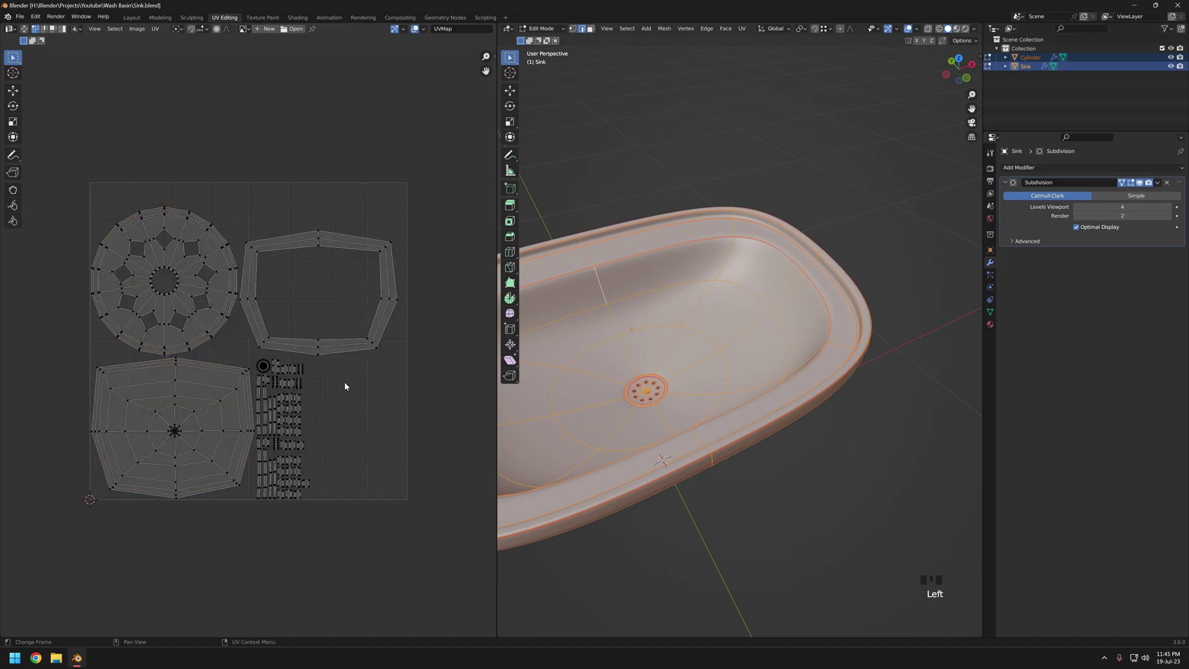